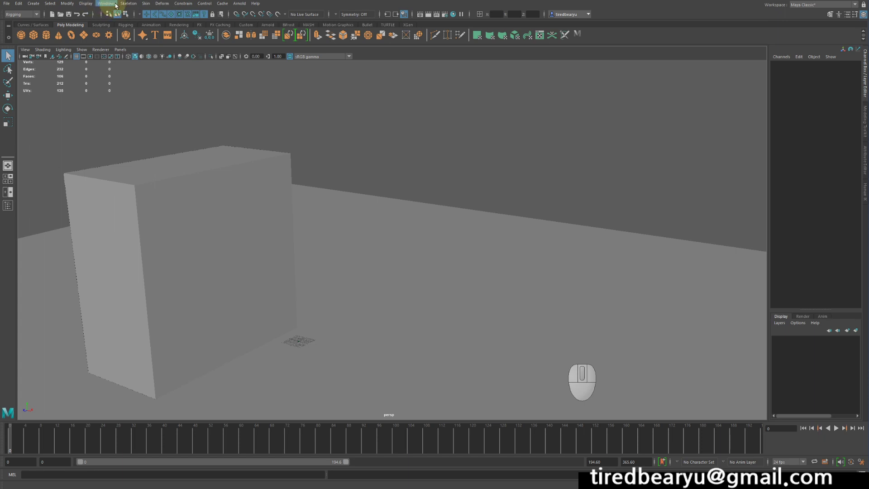
# Import the HumanBody.ma biped example mesh from the Content Browser into the scene.
pyautogui.click(109, 5)
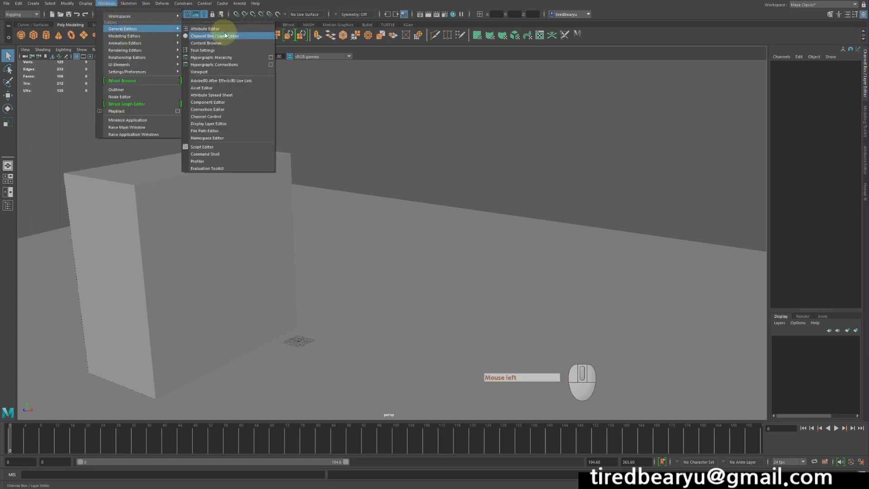
pyautogui.click(226, 43)
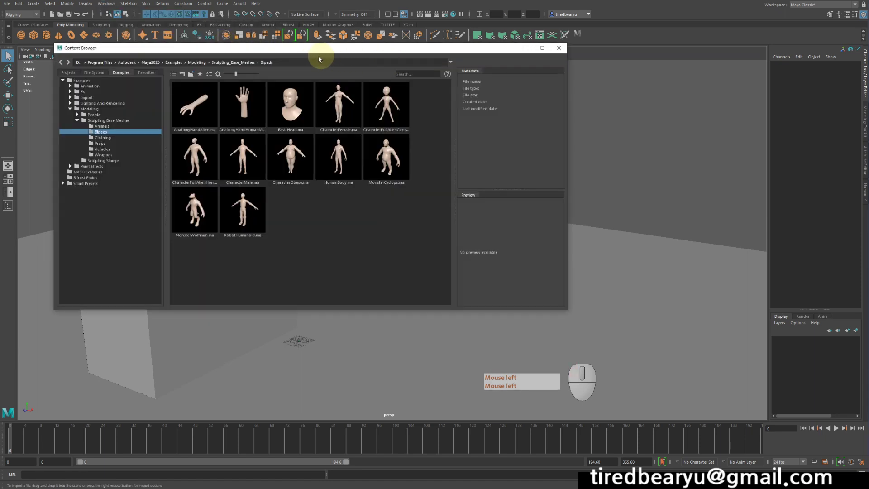
pyautogui.rightClick(341, 151)
pyautogui.click(341, 151)
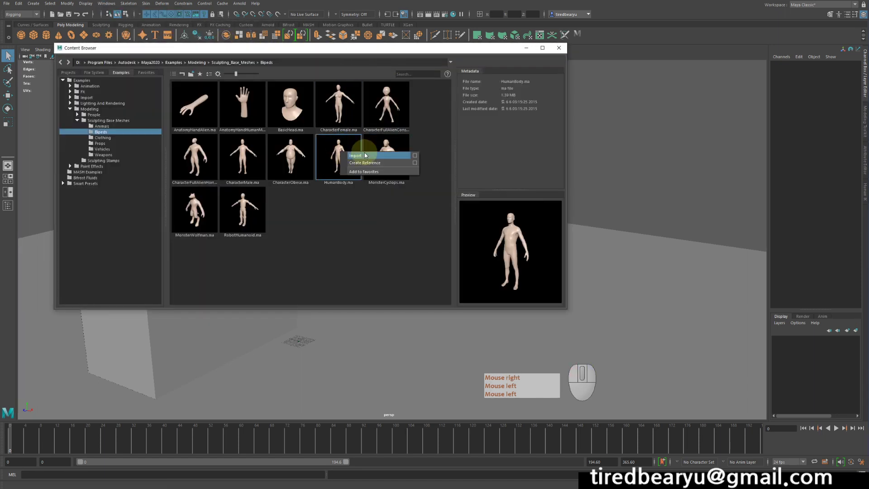
pyautogui.click(366, 153)
pyautogui.click(557, 52)
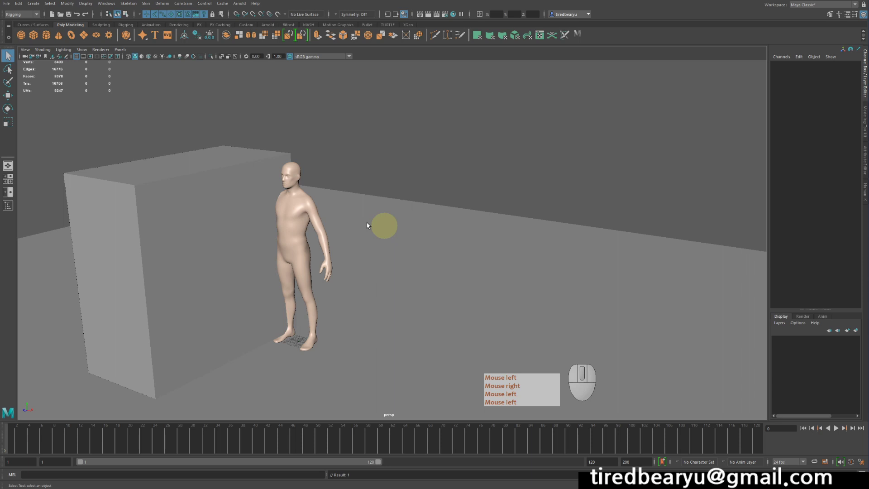
# Select the imported human mesh with the Move tool and inspect it beside the box.
pyautogui.click(297, 209)
pyautogui.rightClick(297, 209)
pyautogui.press('w')
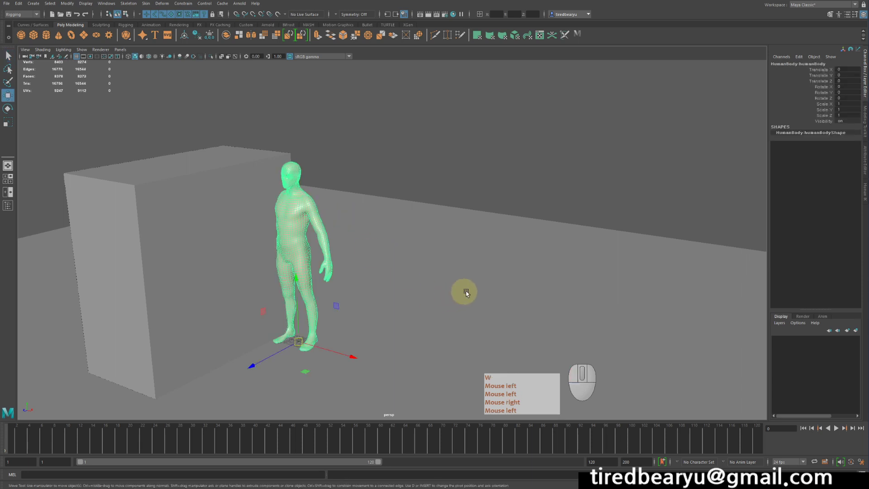
pyautogui.moveTo(477, 270); pyautogui.dragTo(495, 267)
pyautogui.press('alt+w')
pyautogui.rightClick(495, 266)
pyautogui.middleClick(502, 238)
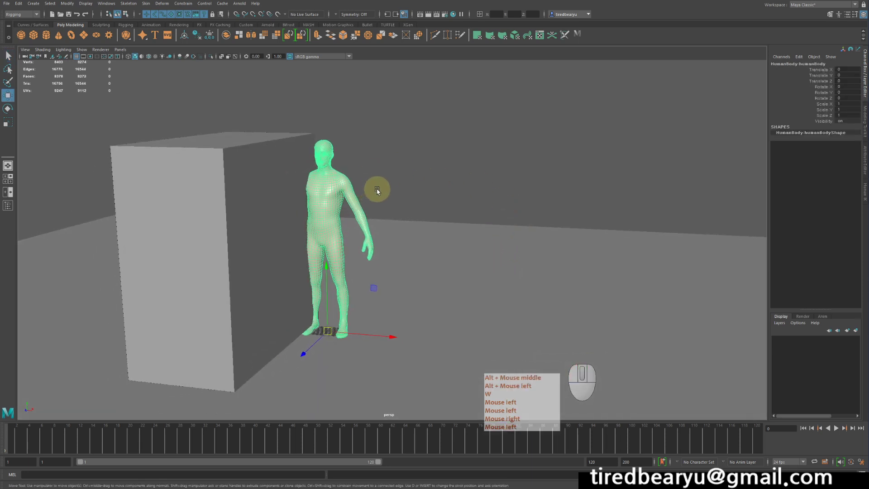
pyautogui.press('w')
pyautogui.middleClick(378, 192)
pyautogui.click(378, 192)
pyautogui.rightClick(378, 192)
pyautogui.press('w')
pyautogui.middleClick(123, 4)
pyautogui.click(123, 4)
pyautogui.click(148, 5)
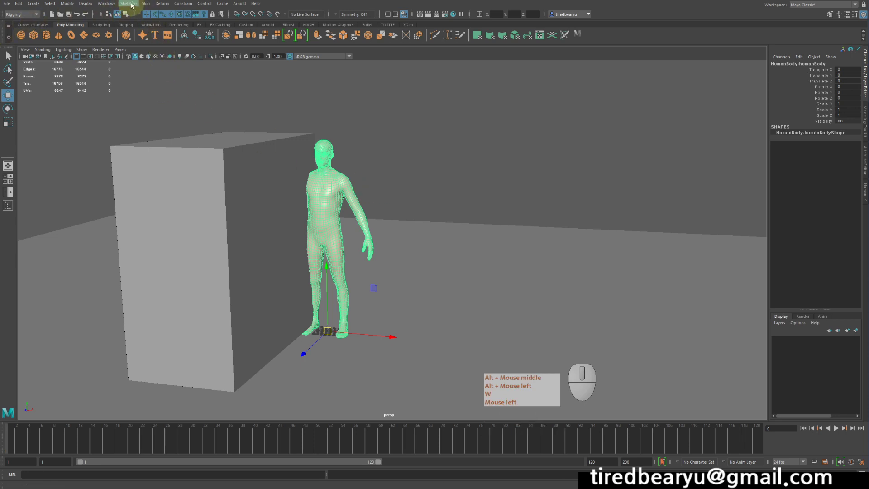
pyautogui.press('w')
pyautogui.middleClick(126, 7)
pyautogui.click(129, 7)
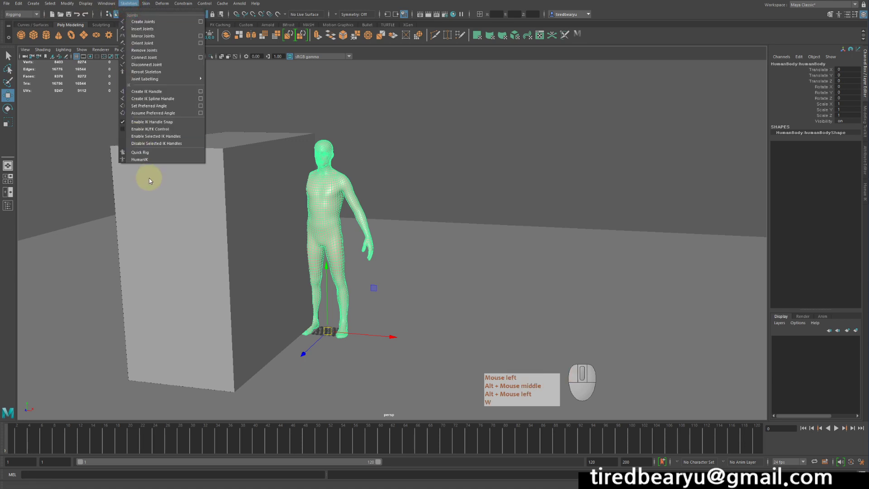
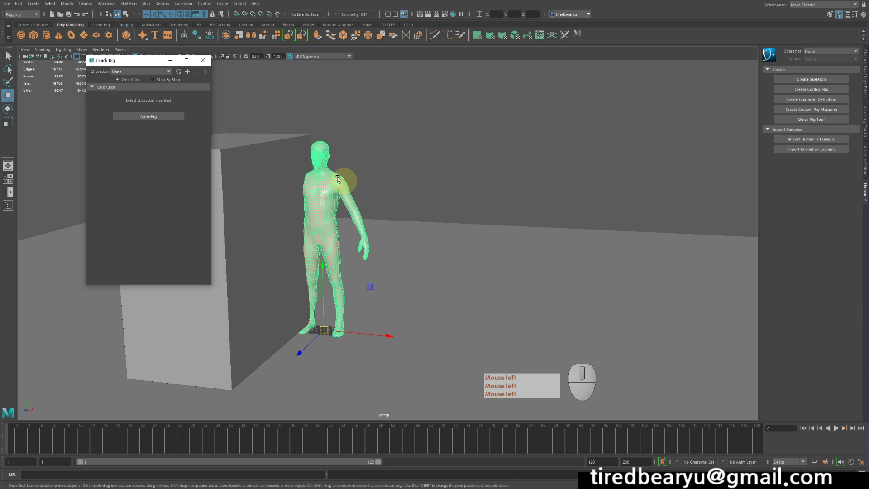
# Auto-Rig the selected mesh with Quick Rig's One-Click option, creating QuickRigCharacter.
pyautogui.click(148, 121)
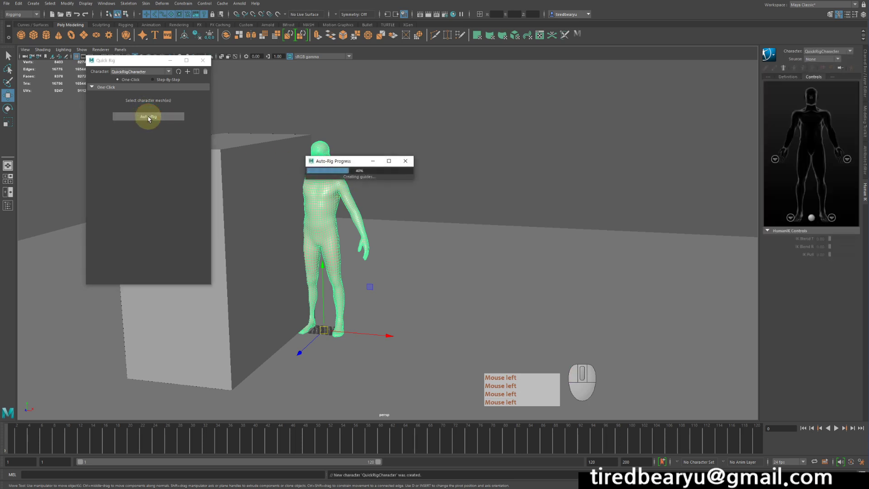
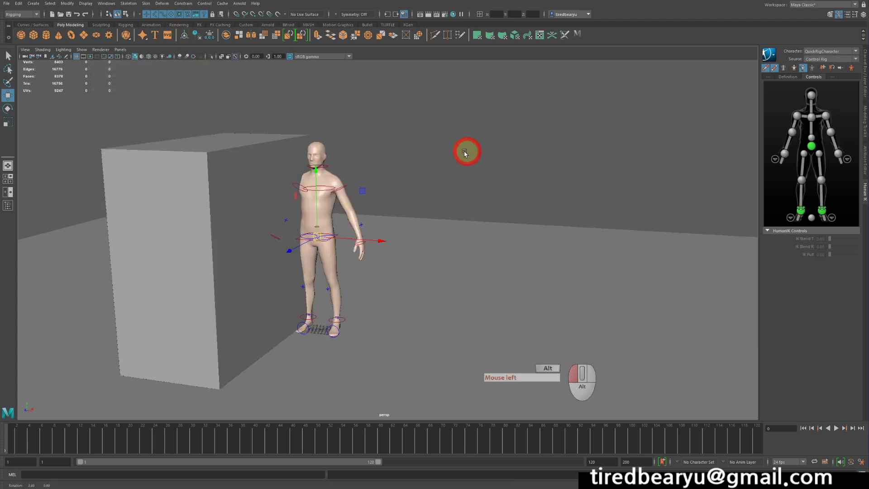
# Test-pose the rig by raising the arm with its HumanIK controls, then undo back to rest pose.
pyautogui.moveTo(467, 153); pyautogui.dragTo(526, 156)
pyautogui.moveTo(542, 134); pyautogui.dragTo(577, 121)
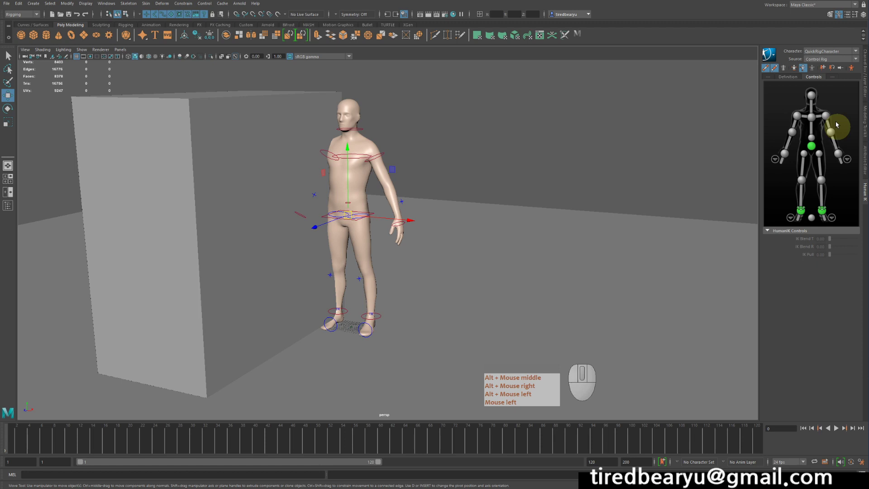
pyautogui.click(839, 156)
pyautogui.click(661, 159)
pyautogui.press('w')
pyautogui.moveTo(679, 157); pyautogui.dragTo(663, 130)
pyautogui.click(663, 129)
pyautogui.rightClick(664, 130)
pyautogui.press('z')
pyautogui.click(823, 210)
pyautogui.press('w')
pyautogui.moveTo(658, 164); pyautogui.dragTo(656, 141)
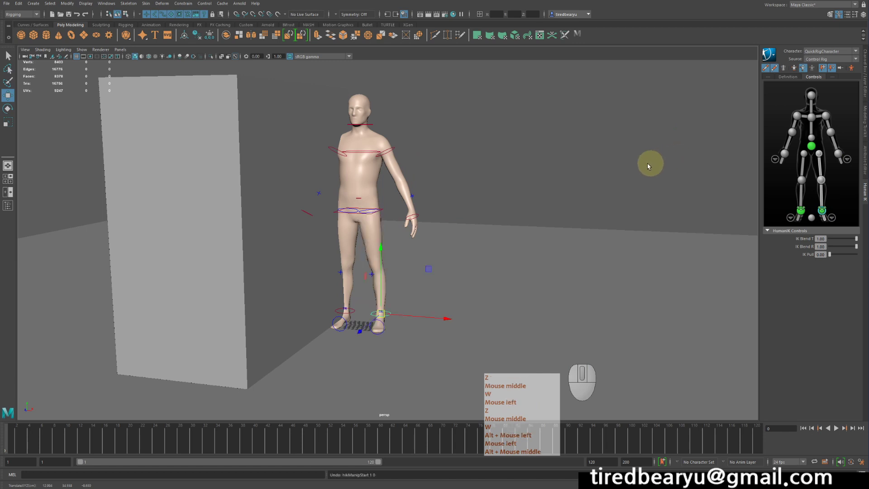
pyautogui.click(621, 168)
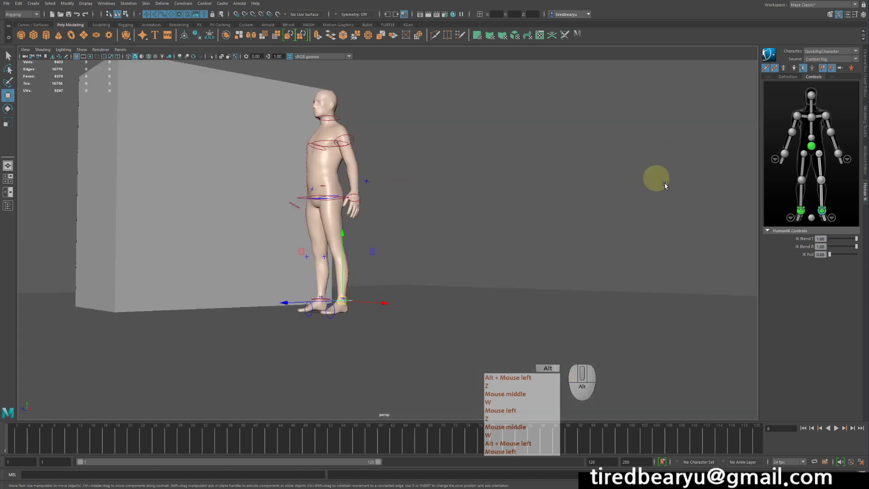
# Set the HumanIK Source of QuickRigCharacter to the PushOver1 mocap character.
pyautogui.moveTo(442, 152); pyautogui.dragTo(466, 161)
pyautogui.click(462, 162)
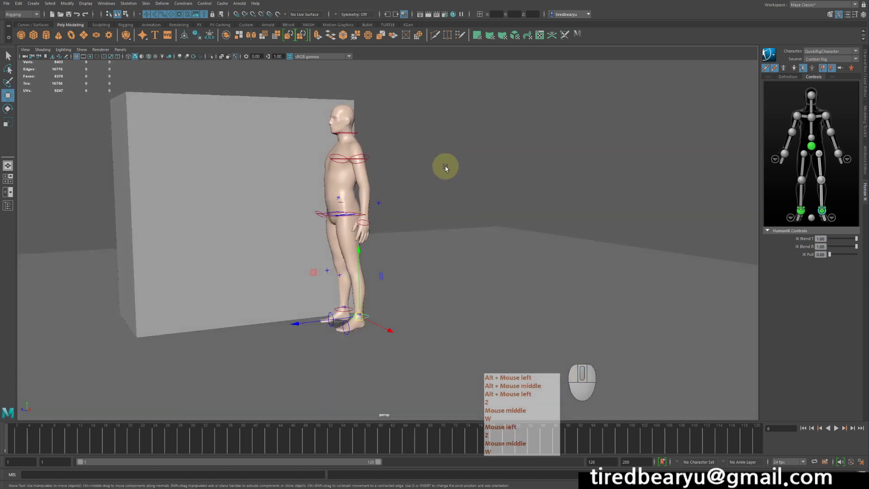
pyautogui.click(232, 145)
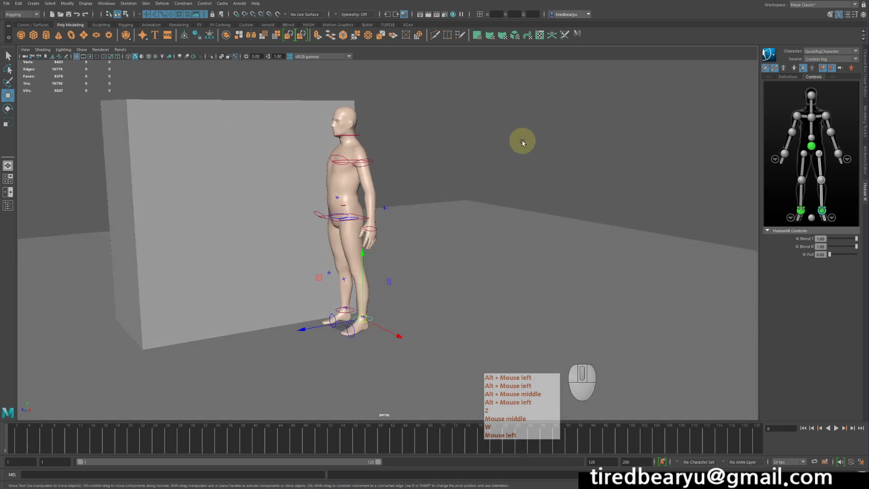
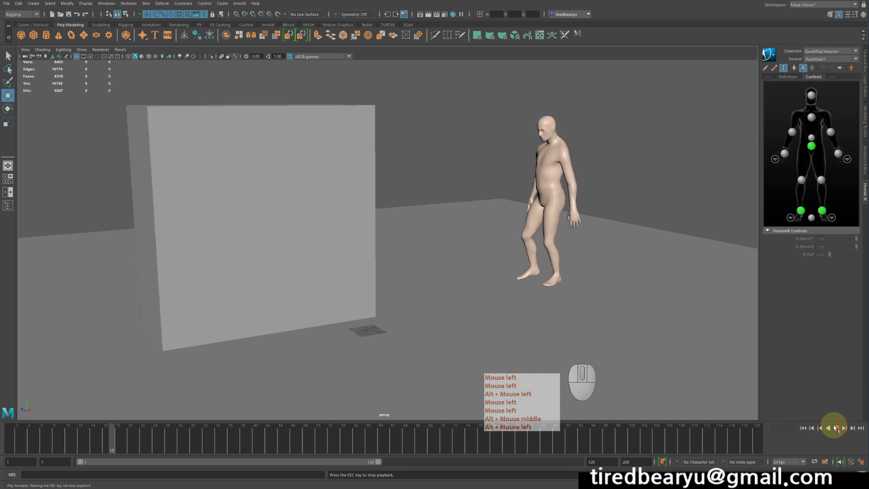
# Play back the PushOver1 mocap of the character pushing the box, then stop and return to the start.
pyautogui.click(647, 298)
pyautogui.middleClick(647, 298)
pyautogui.click(652, 298)
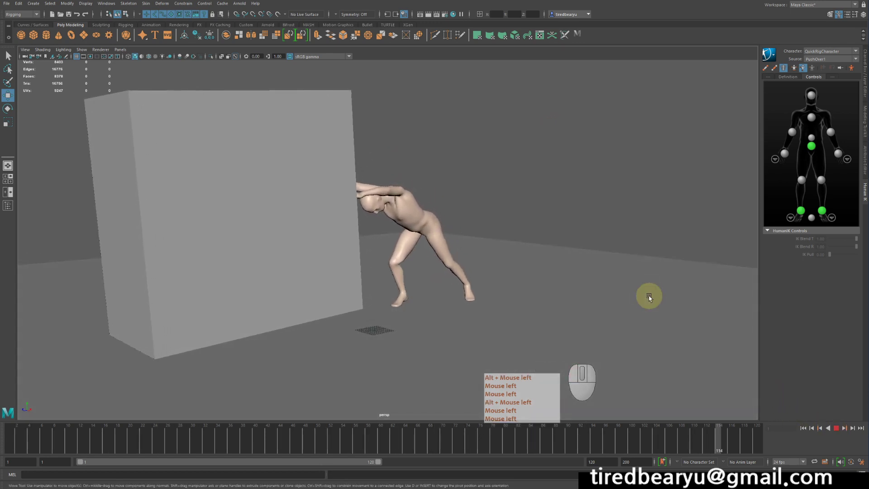
pyautogui.doubleClick(351, 465)
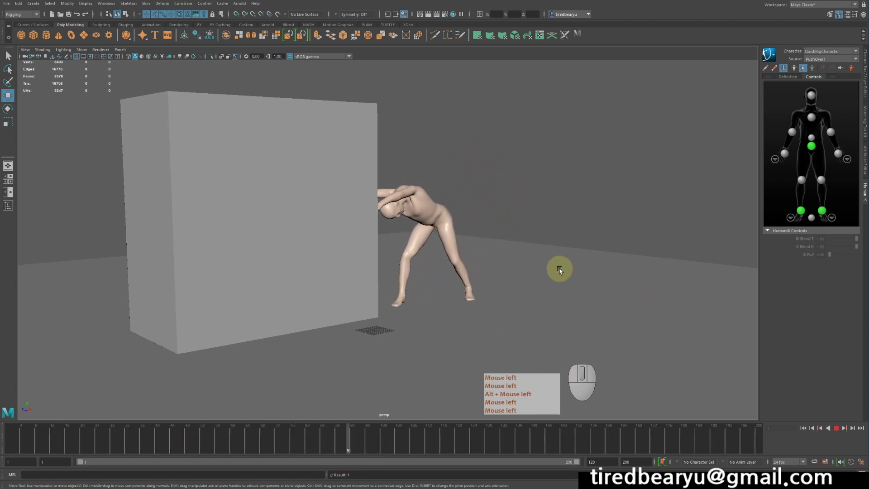
pyautogui.click(562, 271)
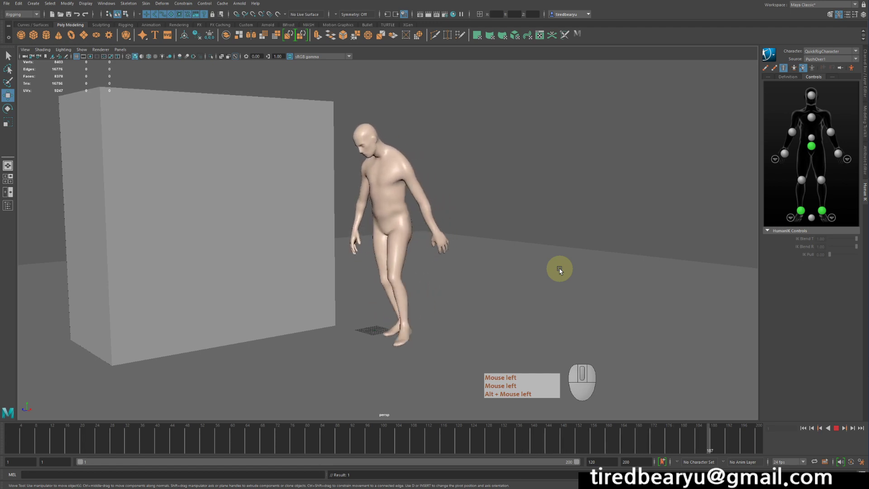
pyautogui.click(562, 271)
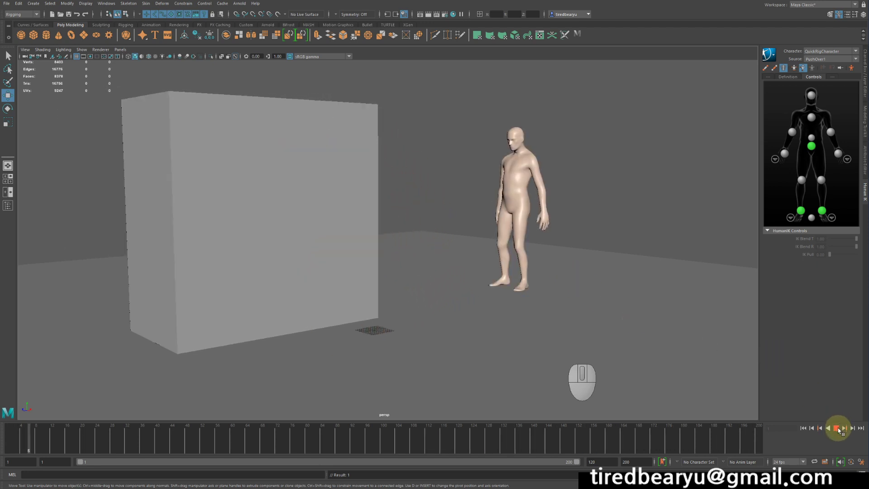
# Play the animation so the character ends up standing on the box.
pyautogui.click(839, 430)
pyautogui.click(806, 428)
pyautogui.click(571, 244)
pyautogui.moveTo(598, 235); pyautogui.dragTo(593, 253)
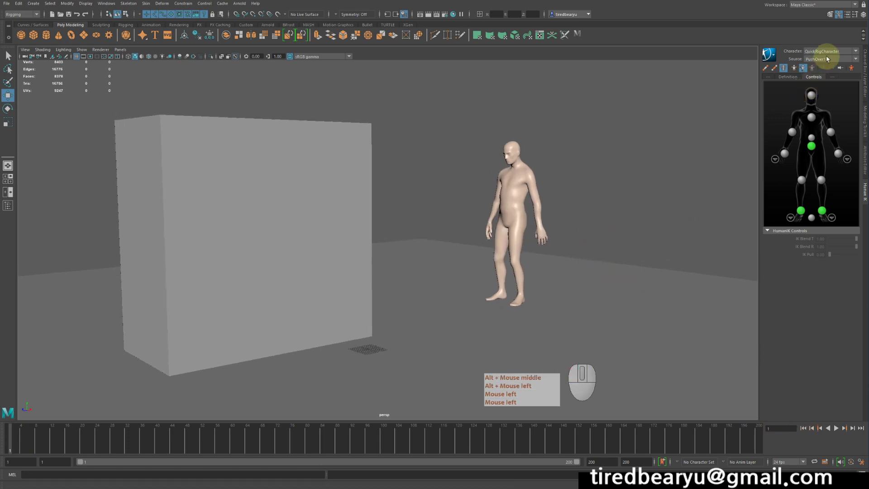
# Change the character's animation source in the HumanIK Source list.
pyautogui.click(828, 59)
pyautogui.middleClick(827, 60)
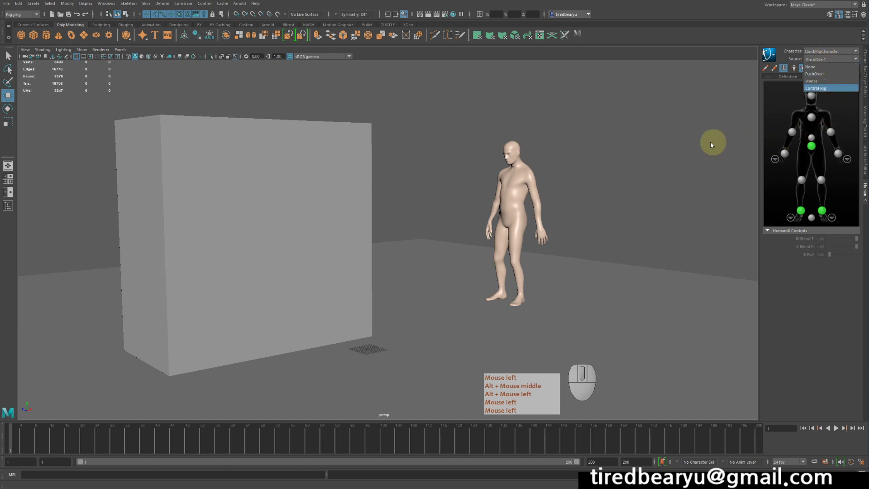
pyautogui.click(824, 48)
pyautogui.middleClick(824, 48)
pyautogui.middleClick(825, 48)
pyautogui.click(812, 65)
pyautogui.middleClick(811, 66)
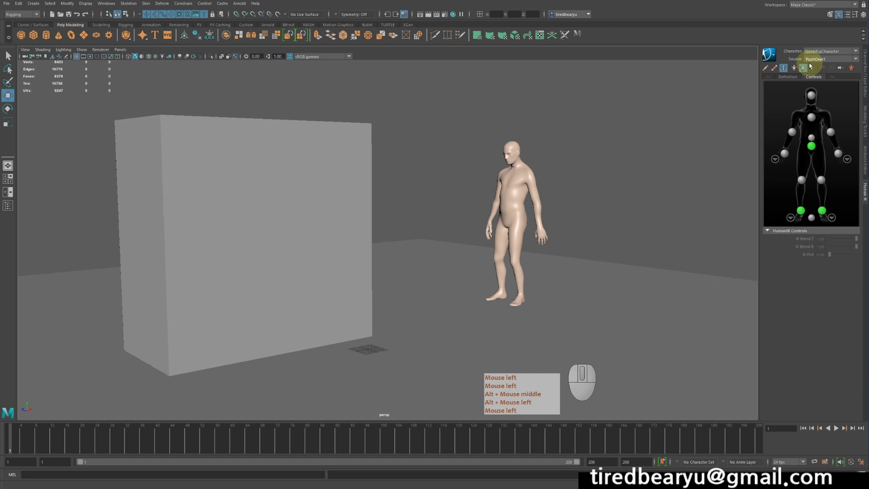
pyautogui.middleClick(811, 65)
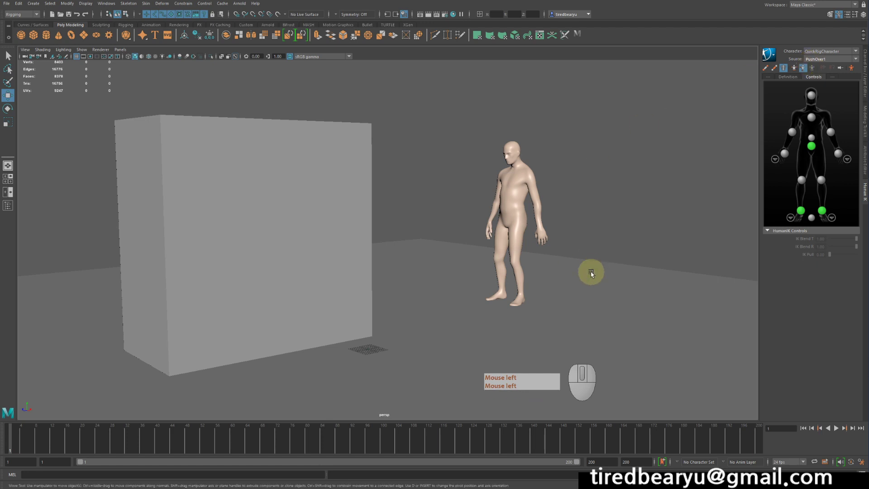
pyautogui.click(594, 274)
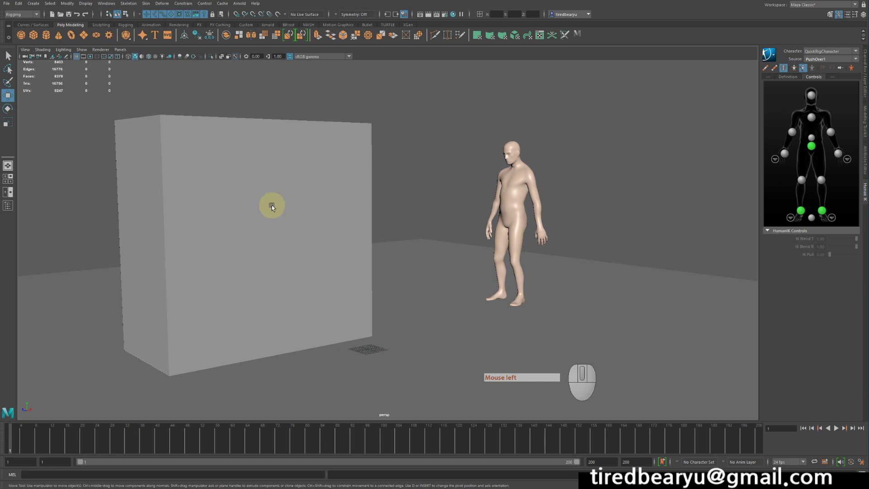
# Enable X-Ray Joints in the viewport Shading menu and select the character's skeleton.
pyautogui.click(84, 49)
pyautogui.click(102, 167)
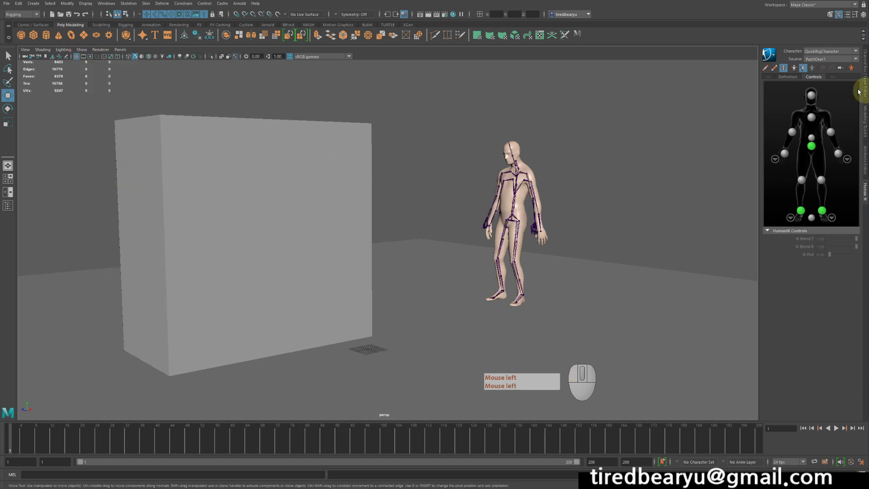
pyautogui.click(514, 222)
pyautogui.press('w')
pyautogui.moveTo(676, 232); pyautogui.dragTo(740, 199)
pyautogui.click(739, 200)
pyautogui.middleClick(525, 217)
pyautogui.click(517, 218)
pyautogui.moveTo(694, 231); pyautogui.dragTo(700, 222)
pyautogui.press('z')
pyautogui.moveTo(688, 208); pyautogui.dragTo(677, 186)
pyautogui.press('z')
pyautogui.moveTo(675, 187); pyautogui.dragTo(692, 136)
pyautogui.click(691, 136)
pyautogui.middleClick(518, 162)
pyautogui.middleClick(505, 272)
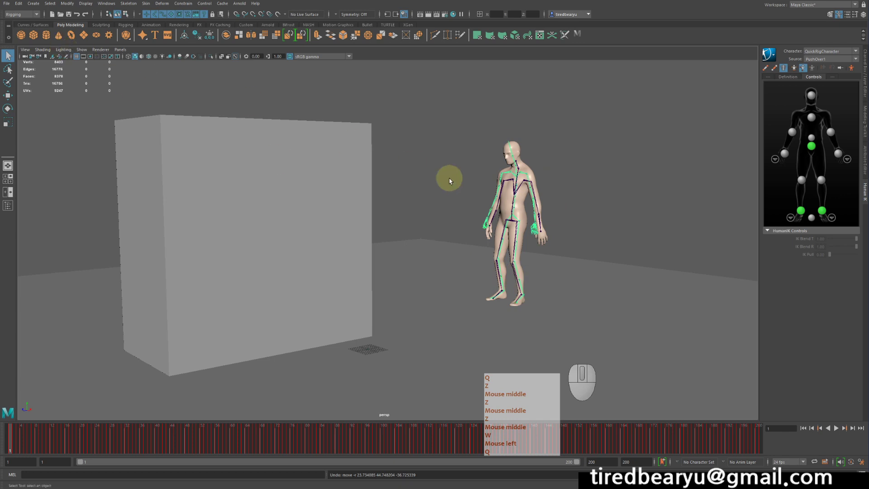
pyautogui.click(107, 3)
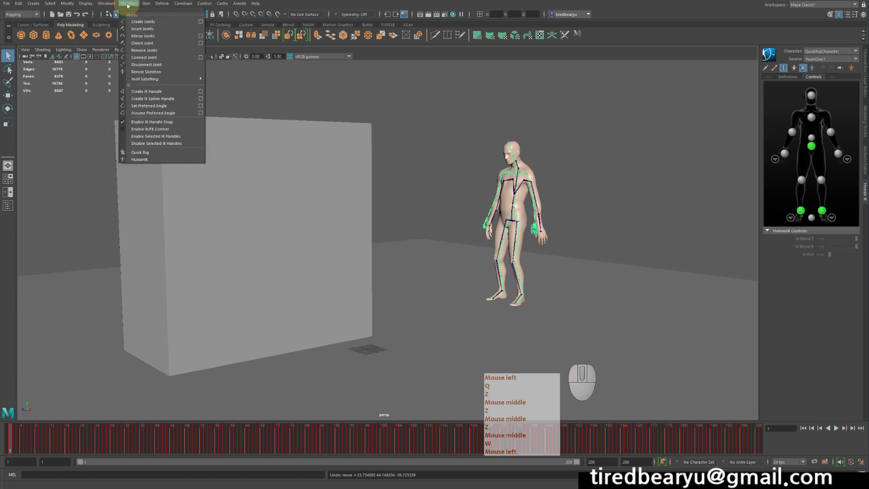
# Browse the Content Browser to Examples > Animation > Motion Capture > FBX clips.
pyautogui.middleClick(138, 40)
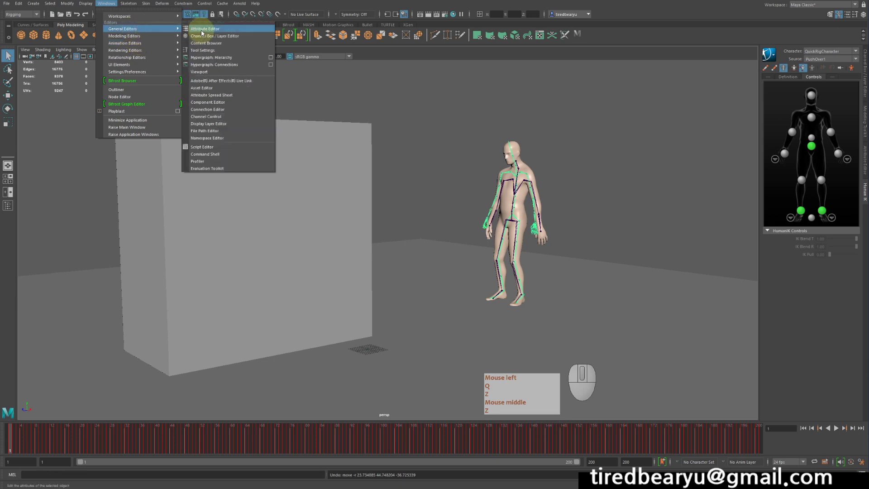
pyautogui.click(209, 45)
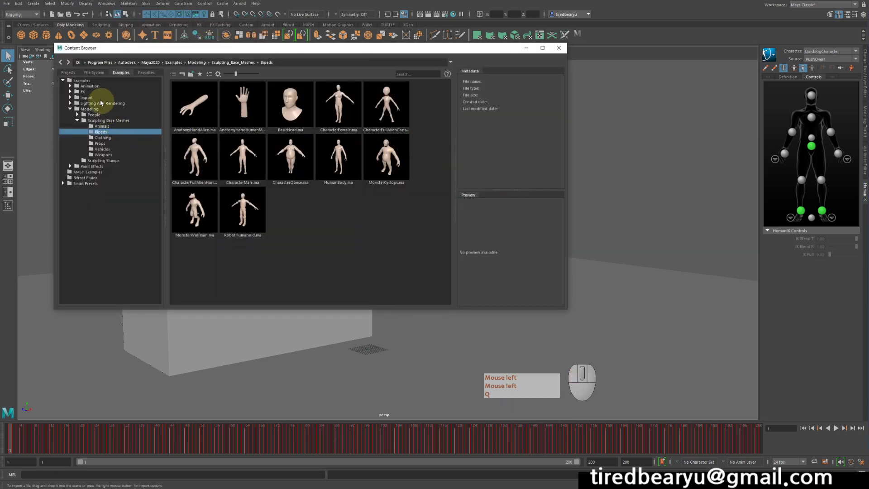
pyautogui.click(70, 89)
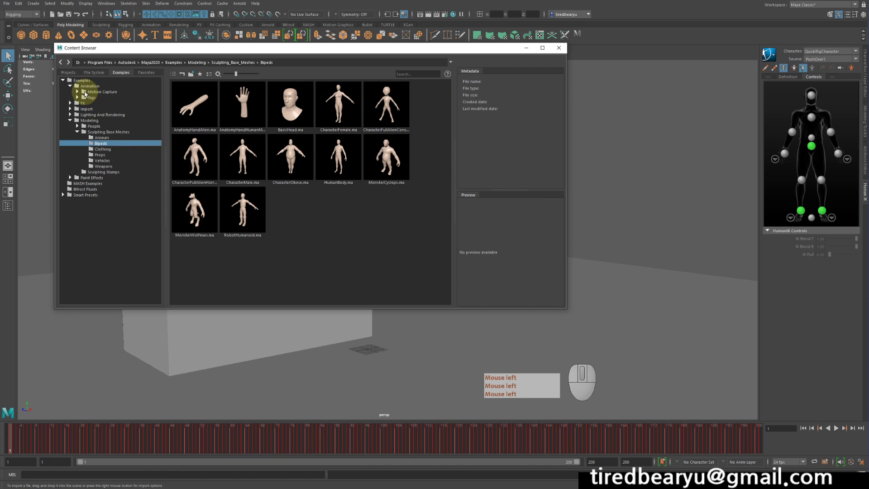
pyautogui.click(81, 94)
pyautogui.click(99, 101)
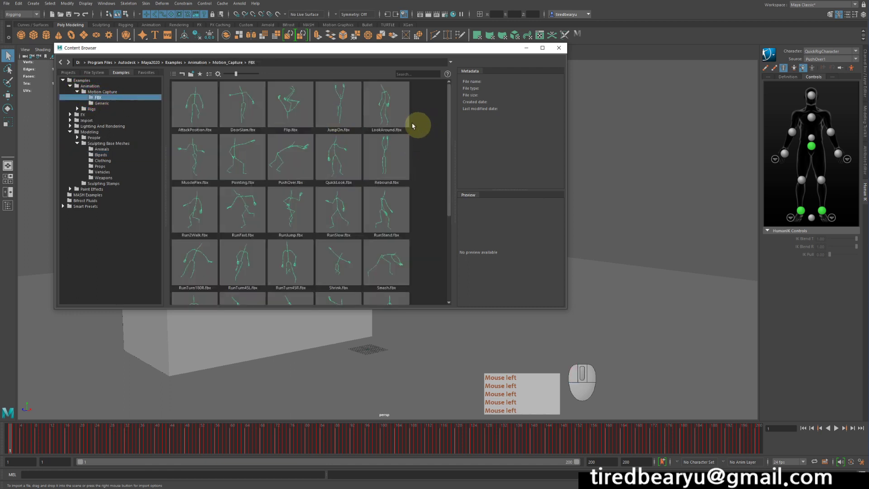
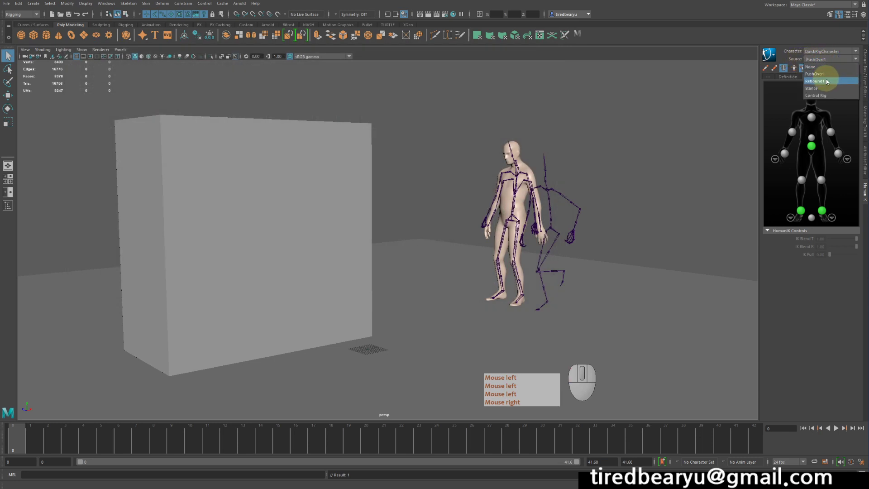
# Drive QuickRigCharacter with the Rebound1 mocap source and preview playback from the first frame.
pyautogui.click(822, 85)
pyautogui.rightClick(821, 85)
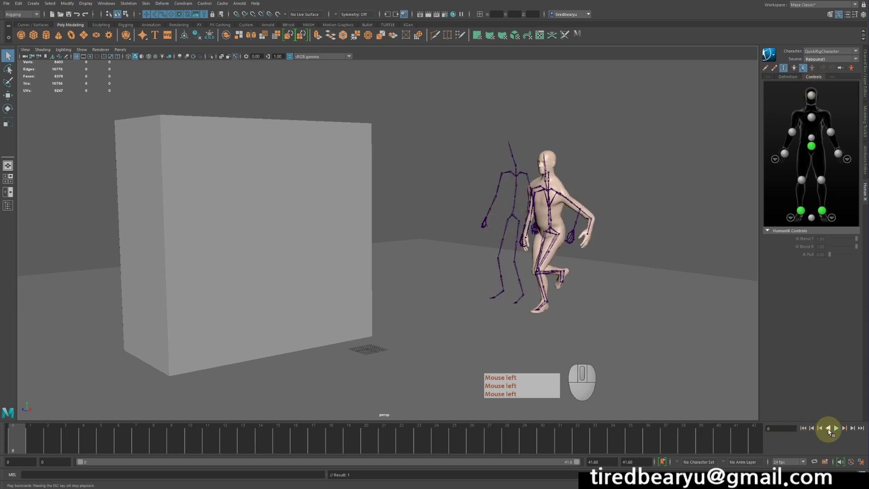
pyautogui.click(837, 432)
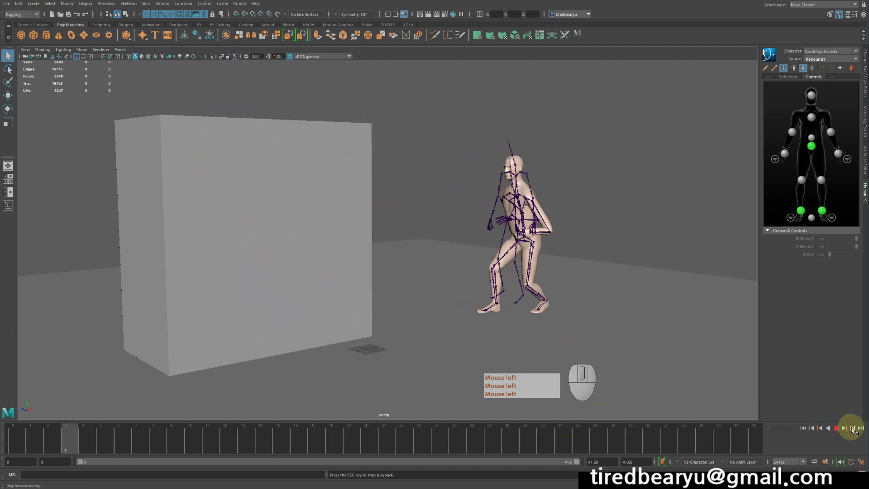
pyautogui.click(840, 432)
pyautogui.click(752, 398)
pyautogui.click(334, 440)
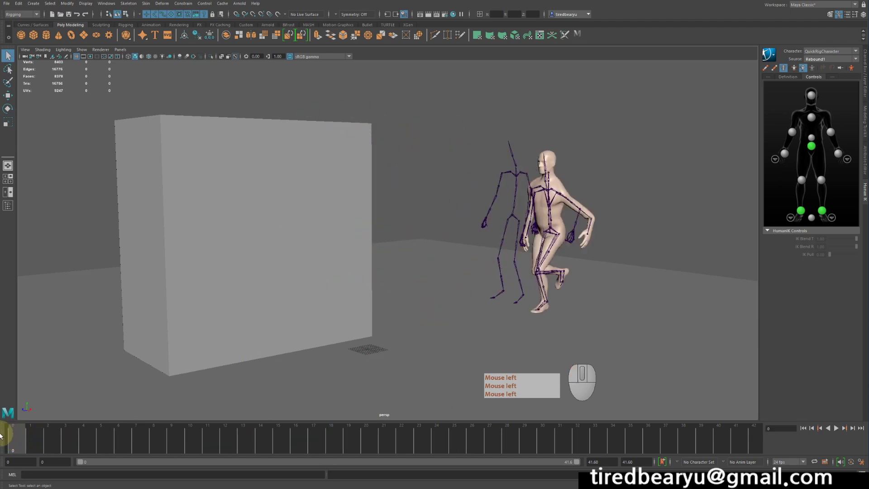
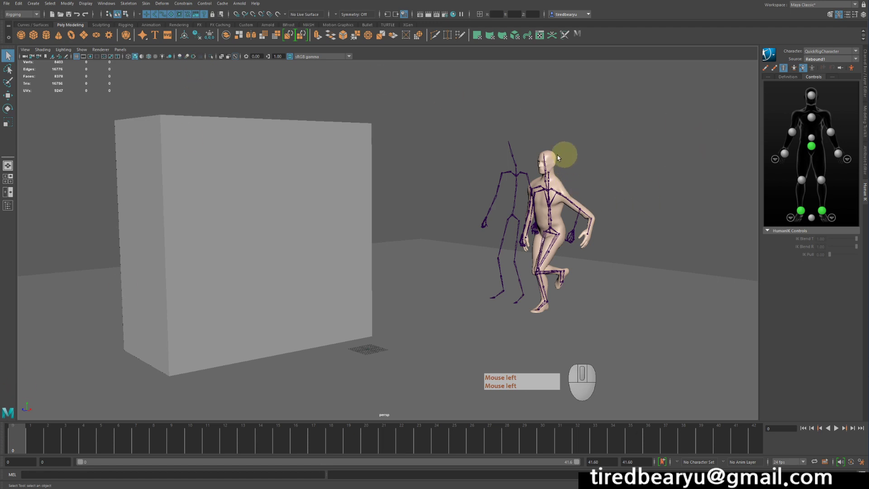
pyautogui.click(824, 57)
pyautogui.click(826, 59)
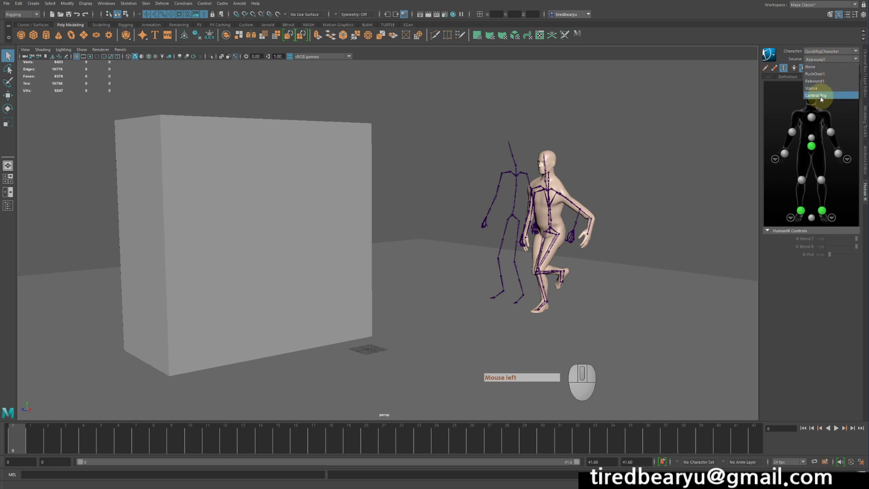
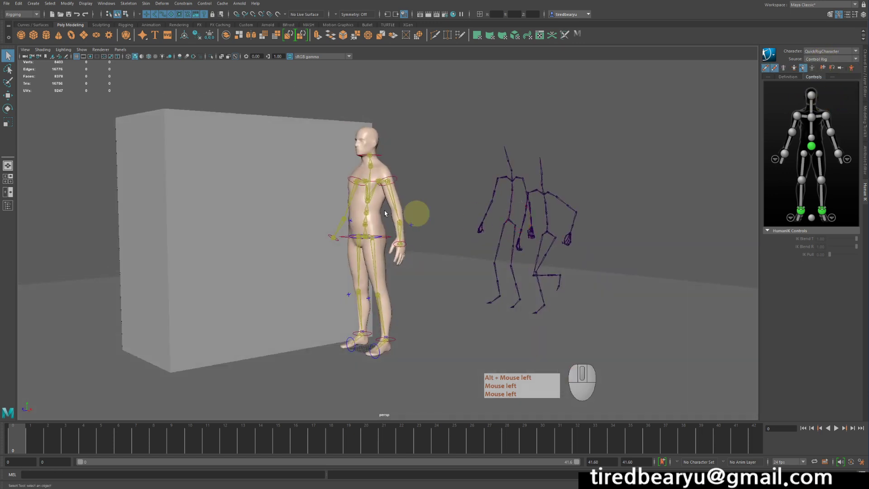
# Select the wall block, then pick the character's HumanIK body effector in the viewport.
pyautogui.click(231, 186)
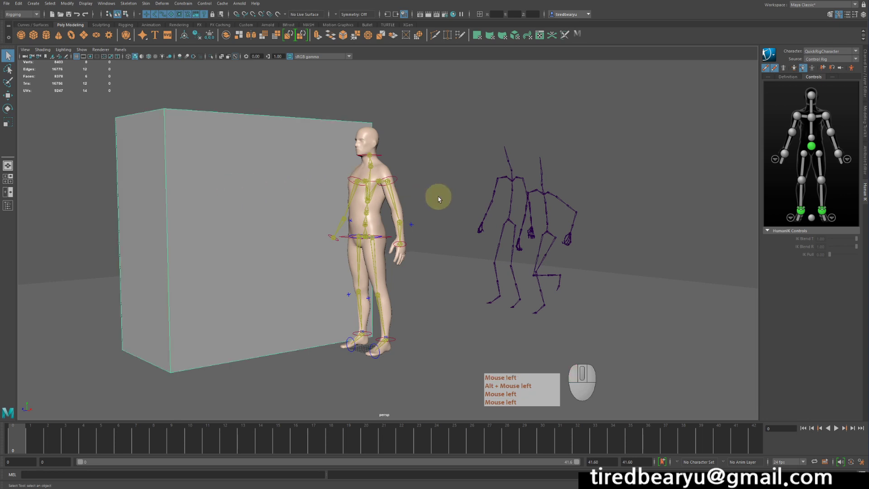
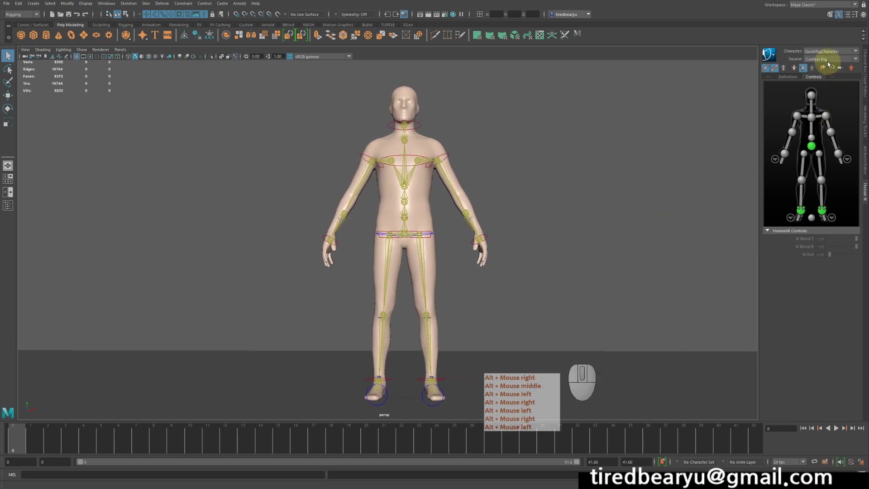
pyautogui.click(496, 194)
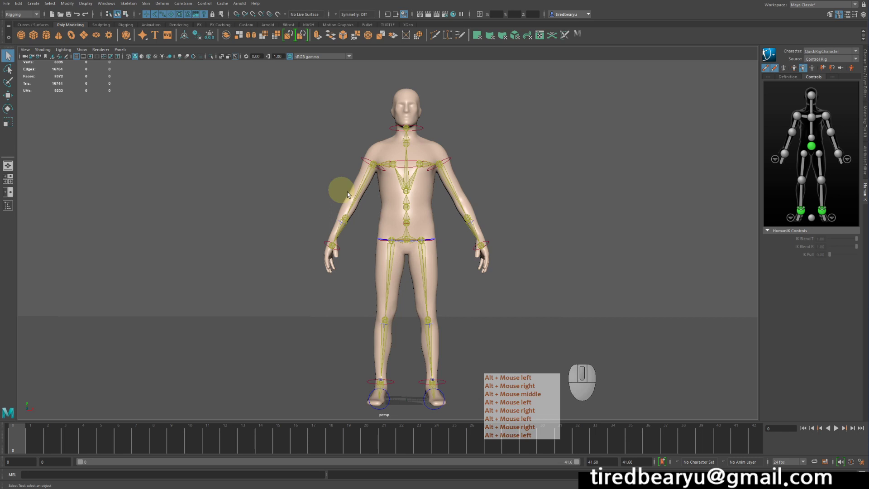
pyautogui.middleClick(558, 231)
pyautogui.rightClick(557, 202)
pyautogui.click(557, 202)
pyautogui.rightClick(557, 206)
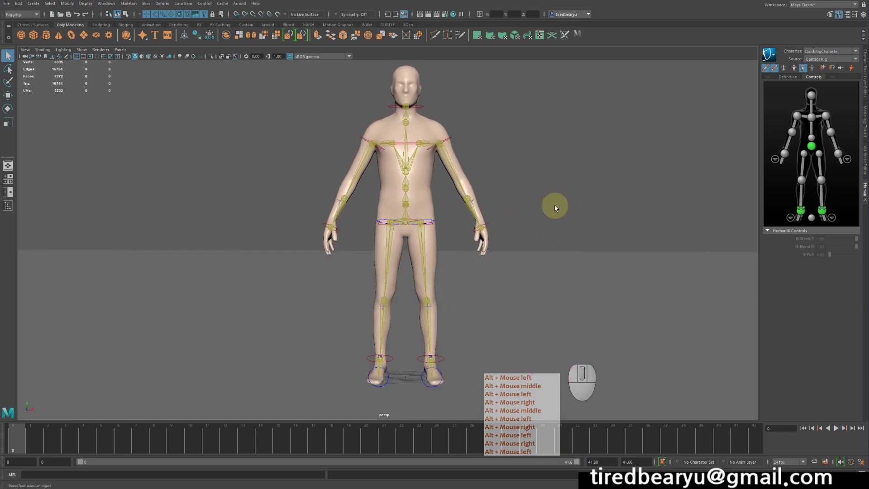
pyautogui.click(557, 207)
pyautogui.middleClick(558, 207)
pyautogui.click(557, 208)
pyautogui.middleClick(557, 208)
pyautogui.rightClick(557, 207)
pyautogui.click(557, 207)
pyautogui.middleClick(557, 208)
pyautogui.rightClick(557, 208)
pyautogui.click(557, 208)
pyautogui.middleClick(557, 208)
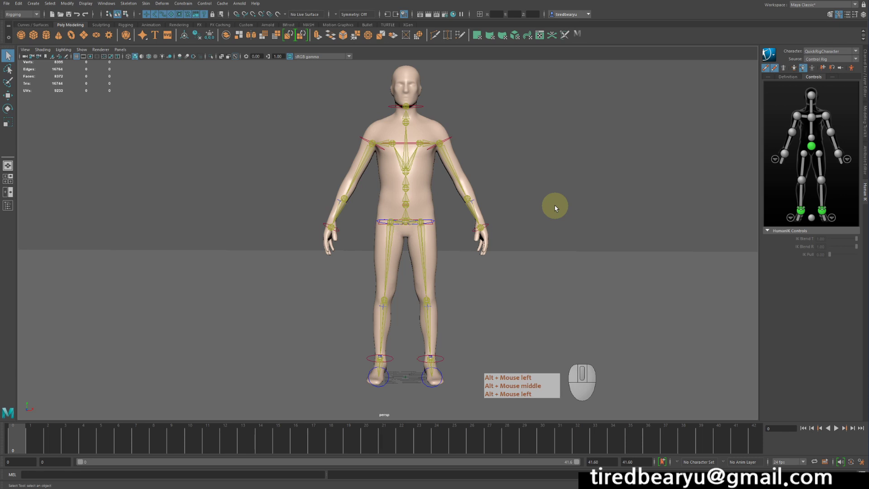
pyautogui.click(551, 208)
pyautogui.middleClick(551, 209)
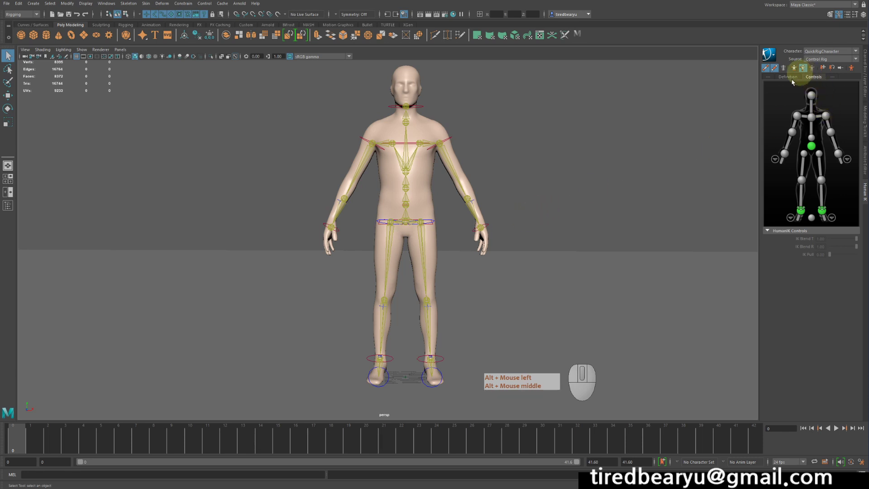
# Set the HumanIK Source to Control Rig and move the view closer to the character.
pyautogui.click(828, 138)
pyautogui.middleClick(829, 138)
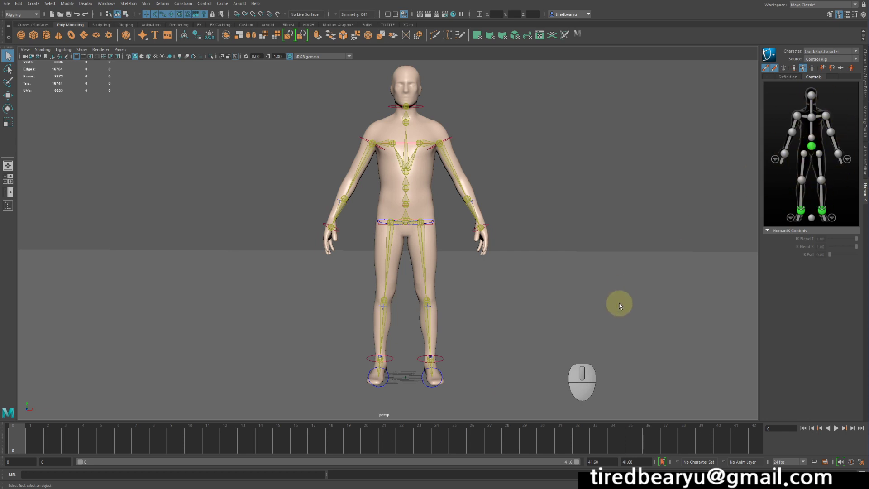
pyautogui.moveTo(541, 252); pyautogui.dragTo(589, 232)
pyautogui.moveTo(587, 223); pyautogui.dragTo(584, 233)
pyautogui.press('w')
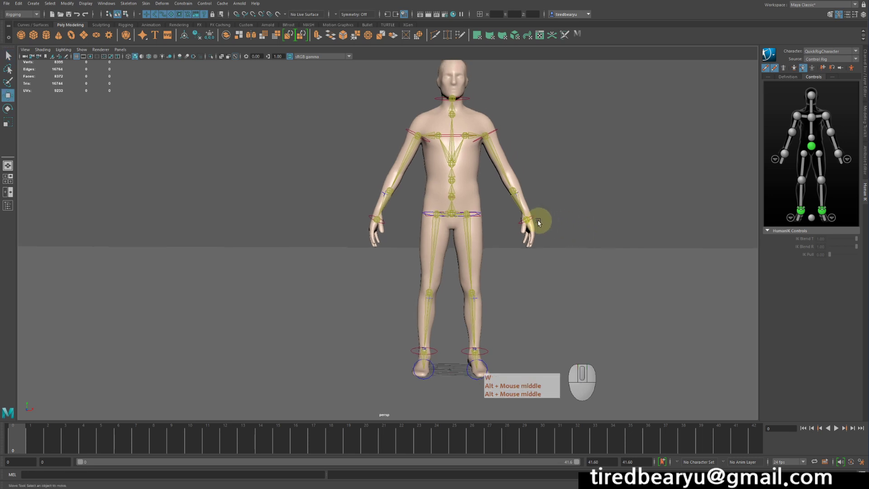
pyautogui.press('w')
pyautogui.click(535, 221)
pyautogui.middleClick(534, 221)
pyautogui.moveTo(615, 268); pyautogui.dragTo(611, 273)
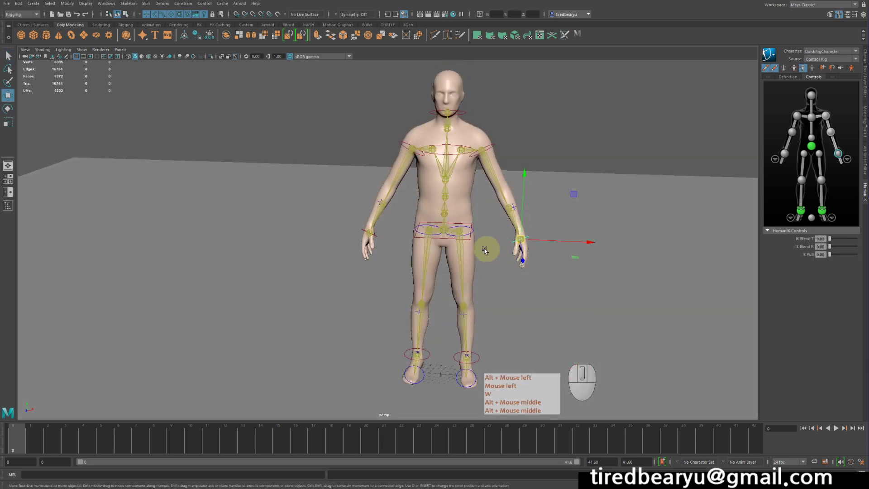
pyautogui.press('q')
pyautogui.click(473, 241)
pyautogui.middleClick(473, 241)
pyautogui.middleClick(473, 242)
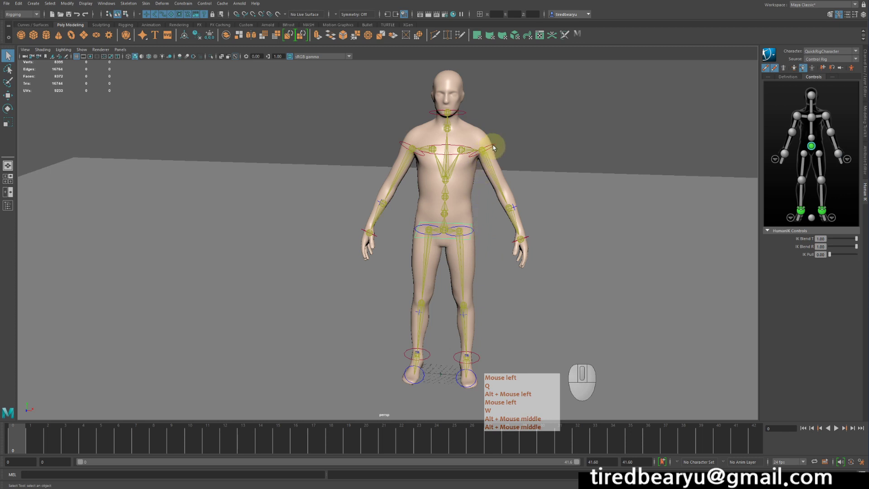
pyautogui.click(495, 149)
pyautogui.middleClick(495, 148)
pyautogui.click(468, 116)
pyautogui.middleClick(468, 117)
pyautogui.press('q')
pyautogui.press('w')
pyautogui.click(405, 144)
pyautogui.middleClick(405, 144)
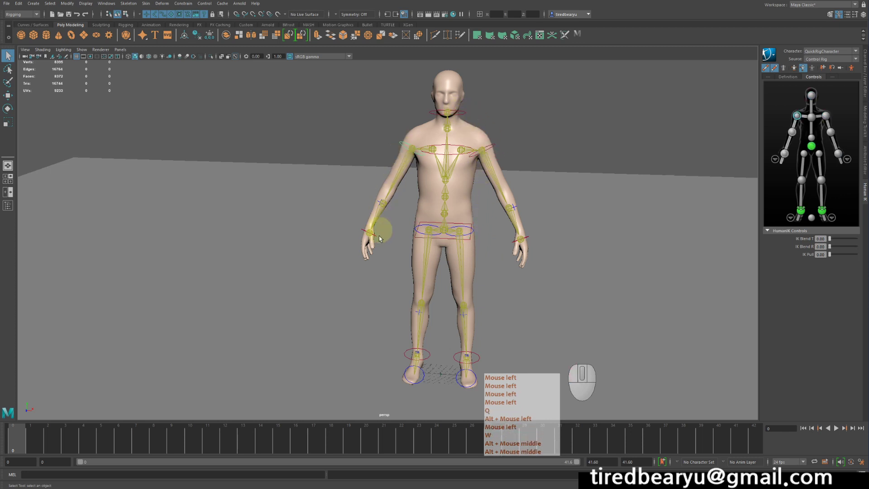
pyautogui.click(377, 239)
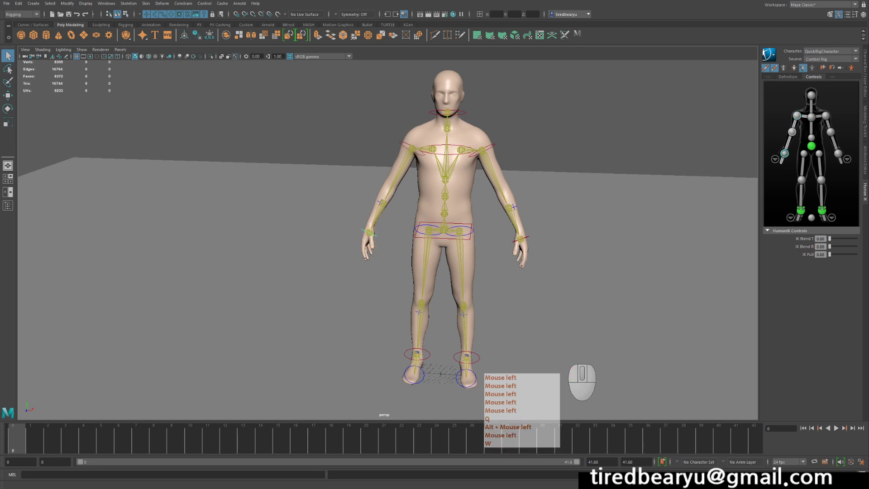
pyautogui.press('q')
pyautogui.click(845, 181)
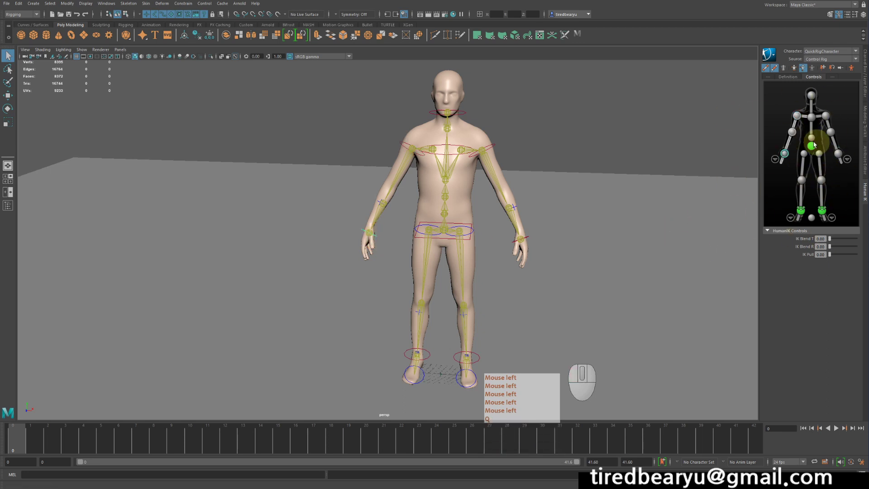
pyautogui.click(805, 130)
pyautogui.click(809, 99)
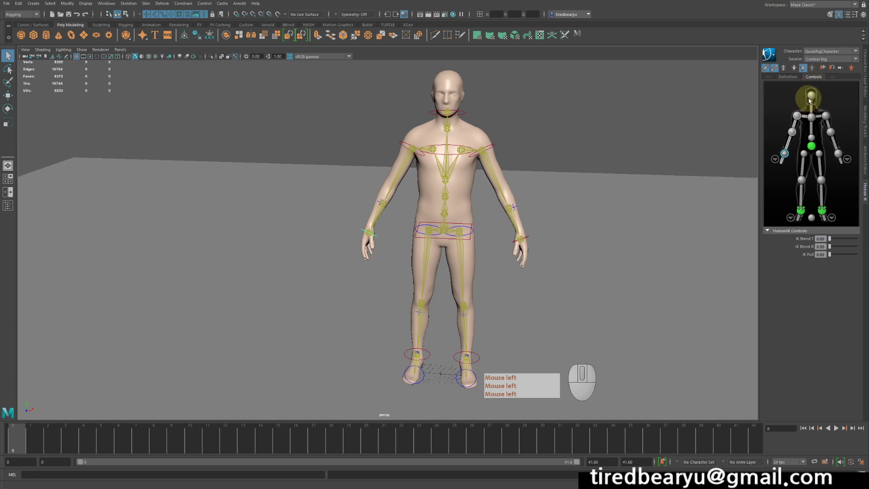
pyautogui.click(812, 101)
pyautogui.click(813, 119)
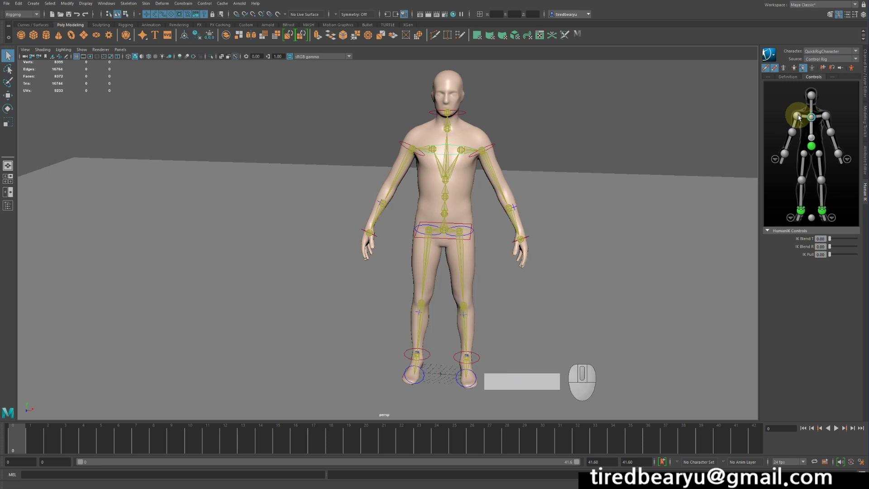
pyautogui.click(800, 119)
pyautogui.click(825, 118)
pyautogui.click(788, 156)
pyautogui.click(843, 159)
pyautogui.click(793, 134)
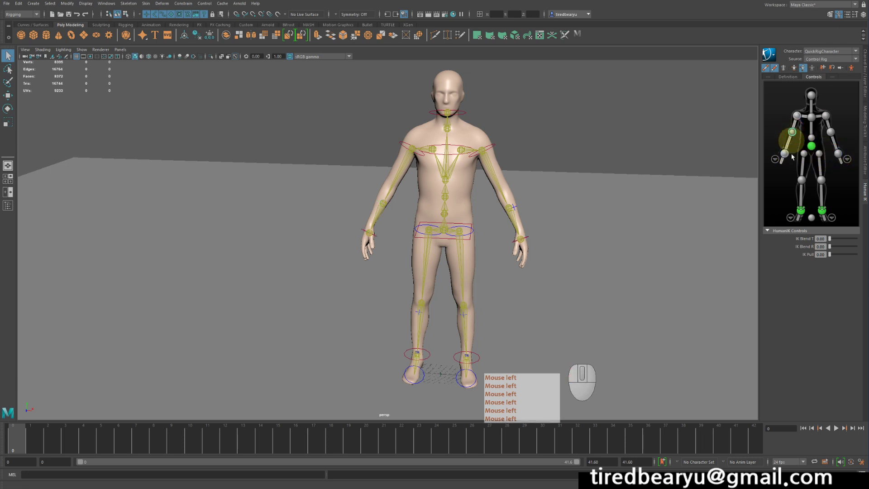
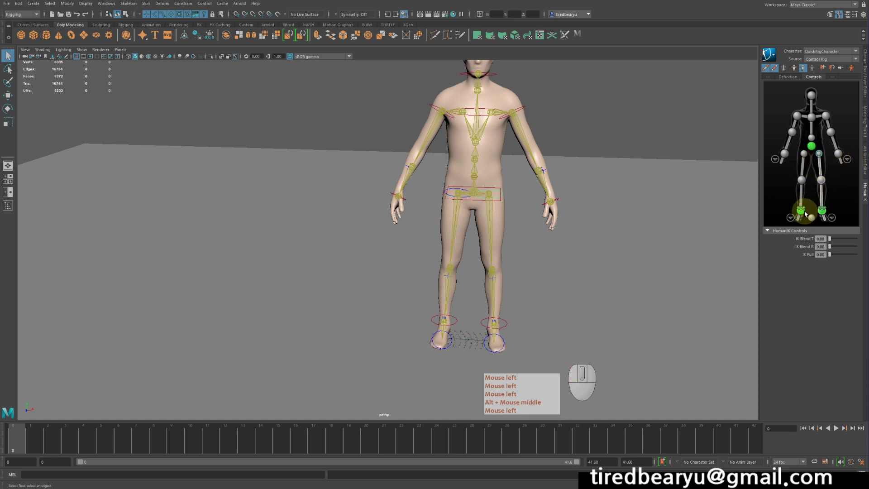
pyautogui.click(803, 214)
pyautogui.click(826, 214)
pyautogui.middleClick(826, 214)
pyautogui.click(810, 157)
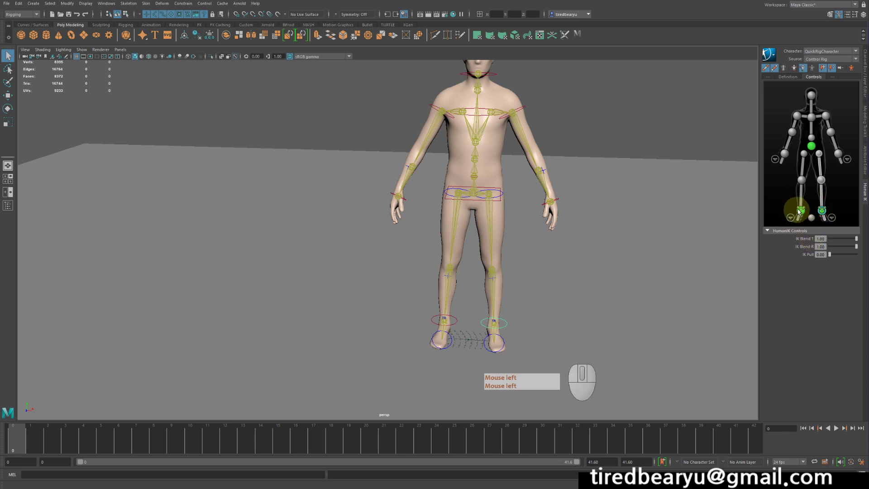
pyautogui.click(625, 238)
pyautogui.click(815, 147)
pyautogui.press('w')
pyautogui.click(666, 118)
pyautogui.moveTo(665, 118); pyautogui.dragTo(666, 144)
pyautogui.press('w')
pyautogui.click(693, 187)
pyautogui.click(669, 171)
pyautogui.middleClick(676, 170)
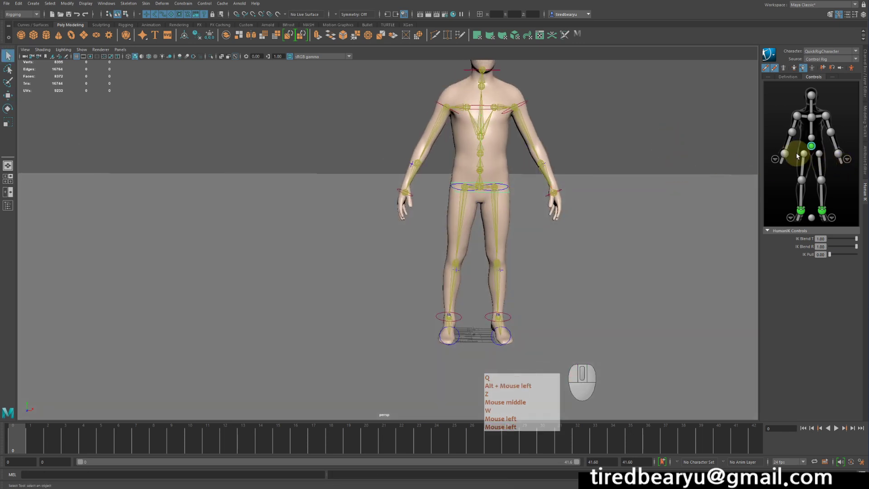
pyautogui.click(788, 157)
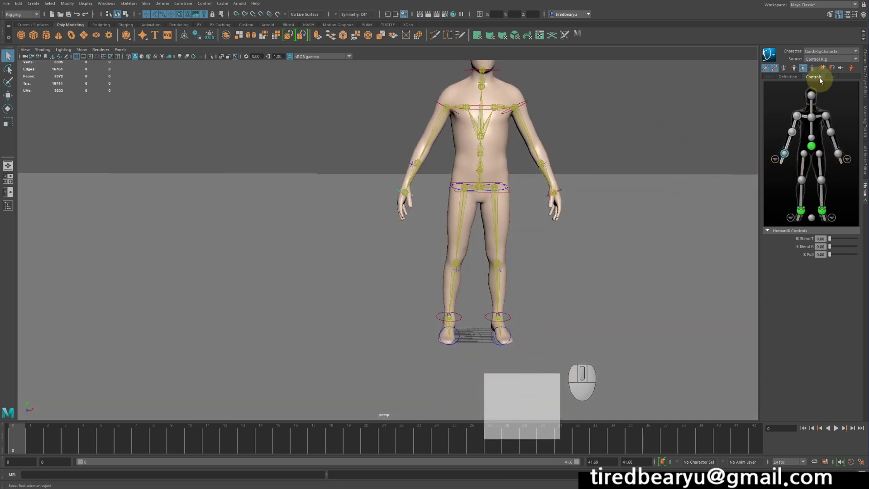
pyautogui.click(824, 70)
pyautogui.middleClick(824, 71)
pyautogui.click(832, 71)
pyautogui.middleClick(833, 72)
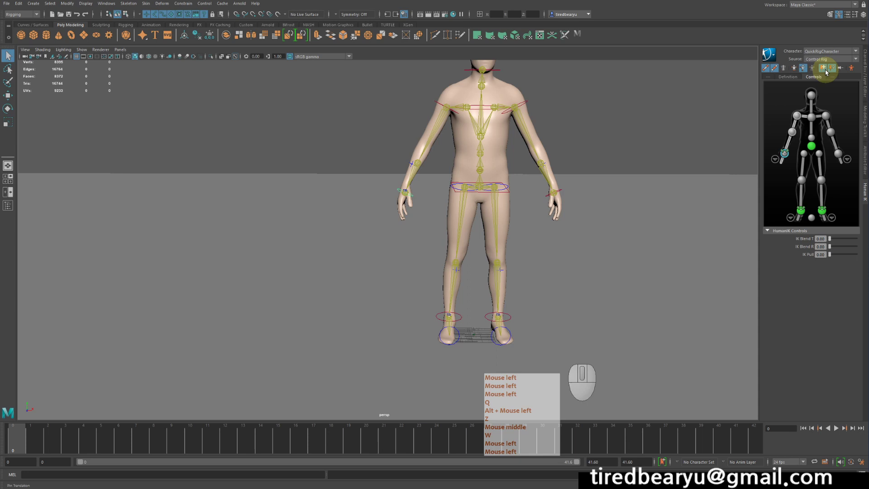
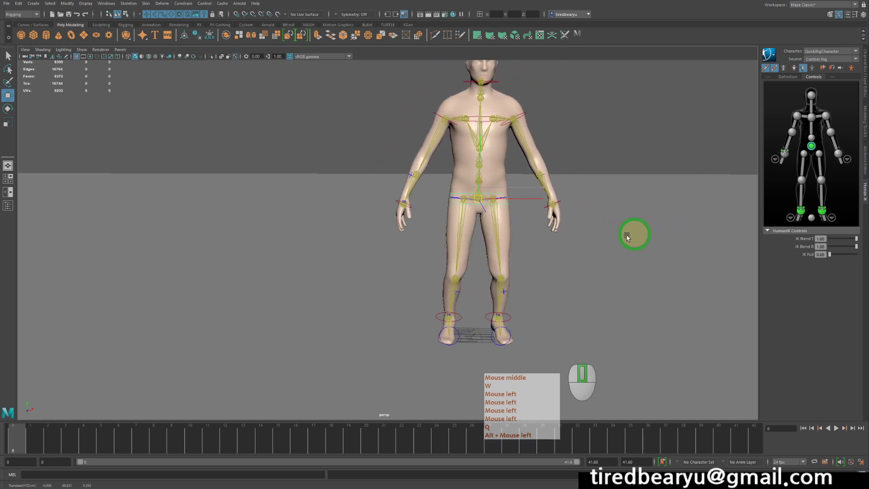
pyautogui.press('z')
pyautogui.moveTo(622, 259); pyautogui.dragTo(637, 279)
pyautogui.press('z')
pyautogui.middleClick(790, 152)
pyautogui.click(789, 152)
pyautogui.click(784, 155)
pyautogui.click(804, 210)
pyautogui.middleClick(804, 210)
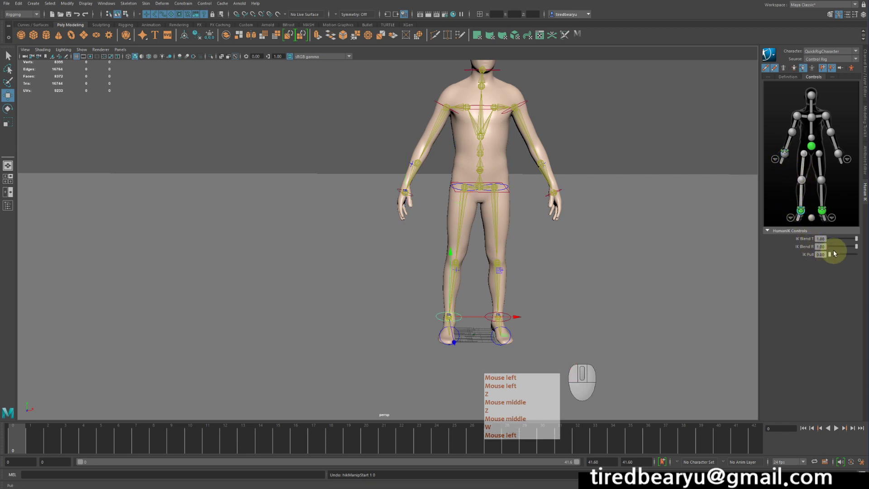
pyautogui.middleClick(835, 253)
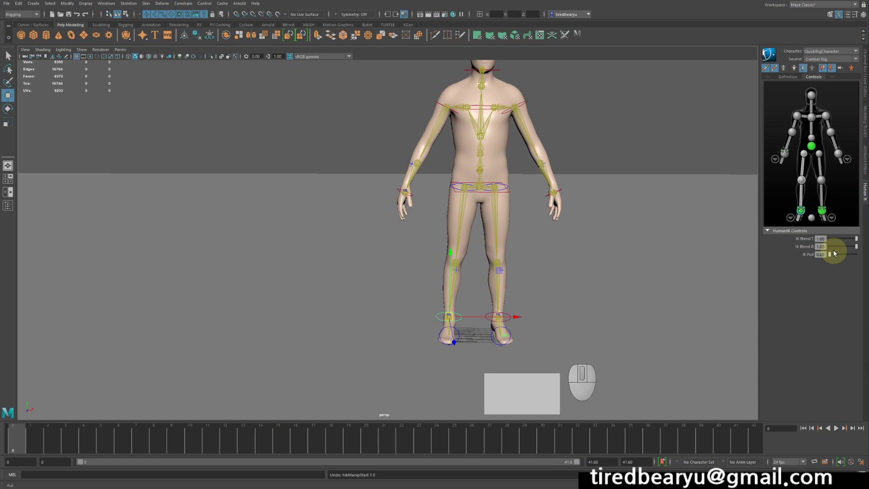
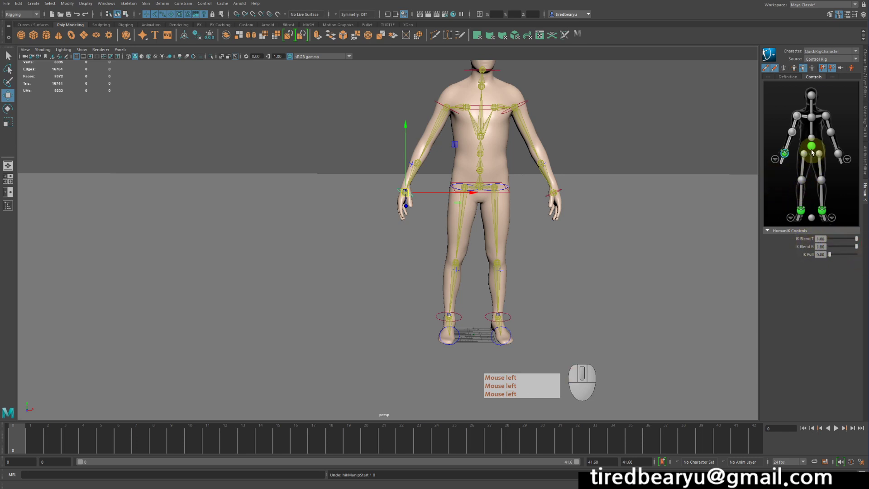
pyautogui.click(812, 149)
pyautogui.press('w')
pyautogui.moveTo(668, 229); pyautogui.dragTo(698, 268)
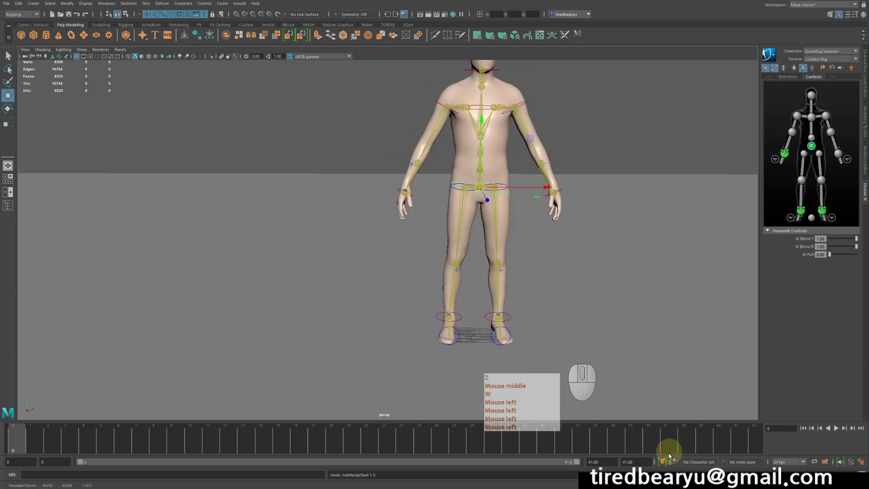
pyautogui.middleClick(841, 176)
pyautogui.click(841, 175)
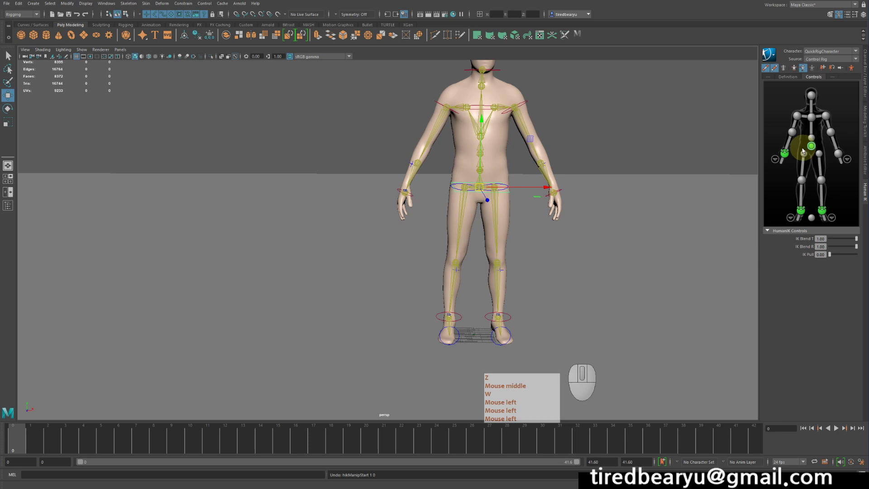
pyautogui.click(786, 154)
pyautogui.middleClick(787, 154)
pyautogui.moveTo(838, 237); pyautogui.dragTo(824, 241)
pyautogui.middleClick(838, 238)
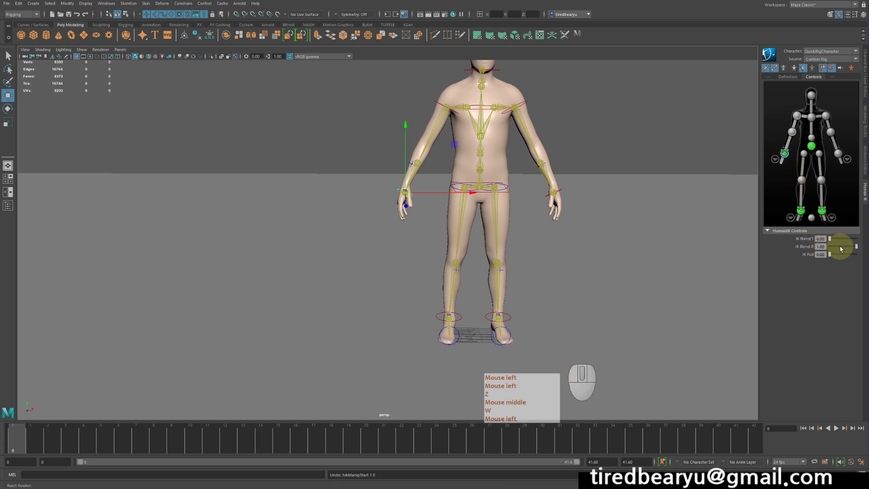
pyautogui.moveTo(840, 248); pyautogui.dragTo(813, 249)
pyautogui.middleClick(814, 249)
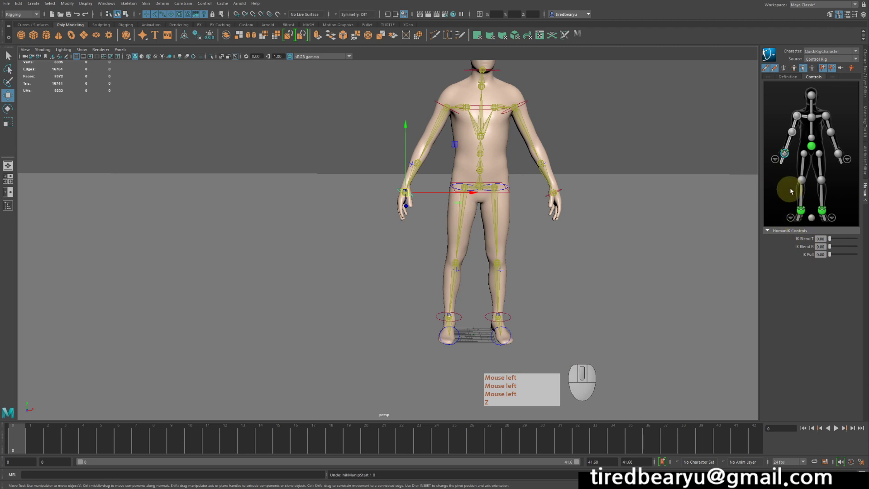
pyautogui.doubleClick(826, 71)
pyautogui.press('z')
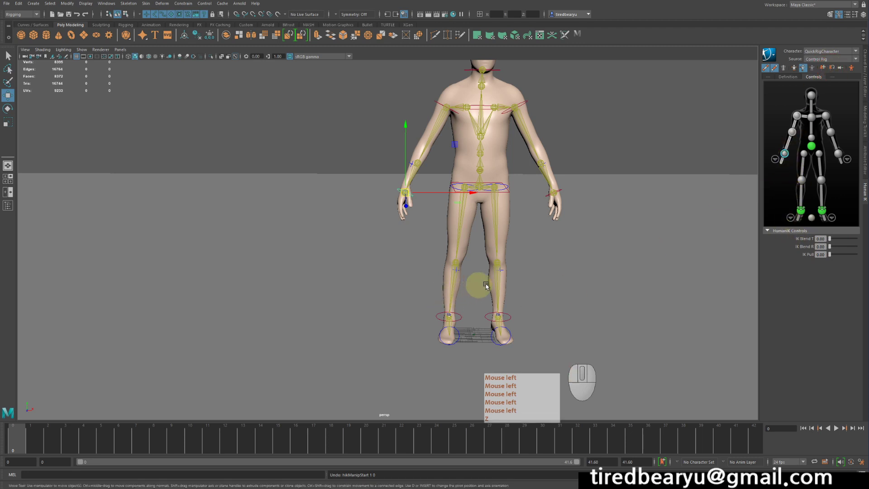
pyautogui.click(547, 234)
pyautogui.press('q')
pyautogui.click(643, 136)
pyautogui.click(508, 186)
pyautogui.press('w')
pyautogui.click(660, 141)
pyautogui.moveTo(661, 141); pyautogui.dragTo(656, 142)
pyautogui.click(656, 142)
pyautogui.moveTo(647, 144); pyautogui.dragTo(666, 142)
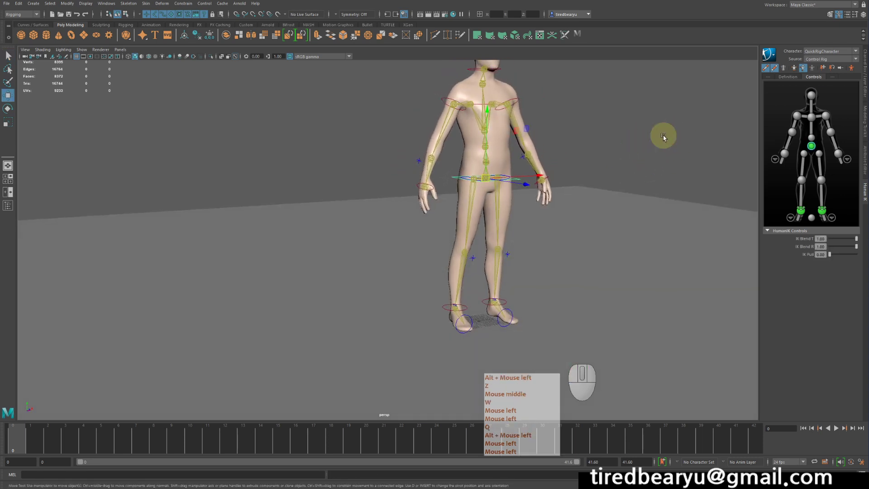
pyautogui.moveTo(627, 189); pyautogui.dragTo(620, 233)
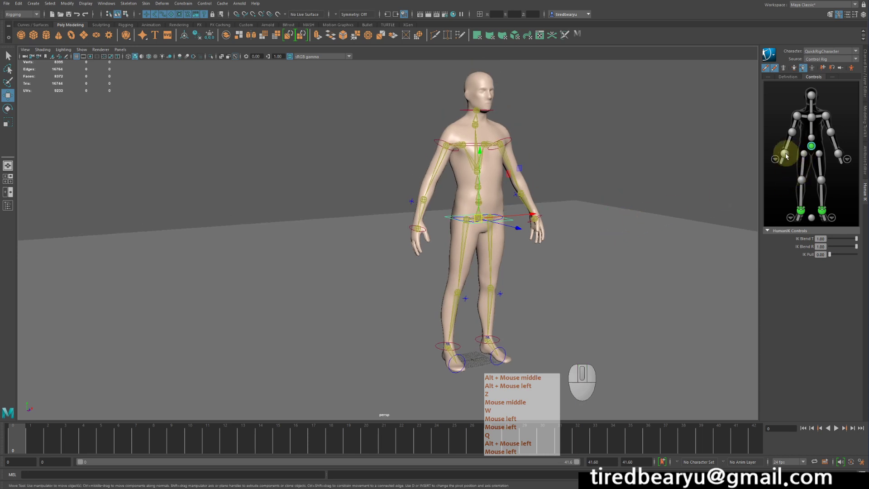
pyautogui.click(786, 159)
pyautogui.middleClick(785, 158)
pyautogui.moveTo(644, 208); pyautogui.dragTo(612, 211)
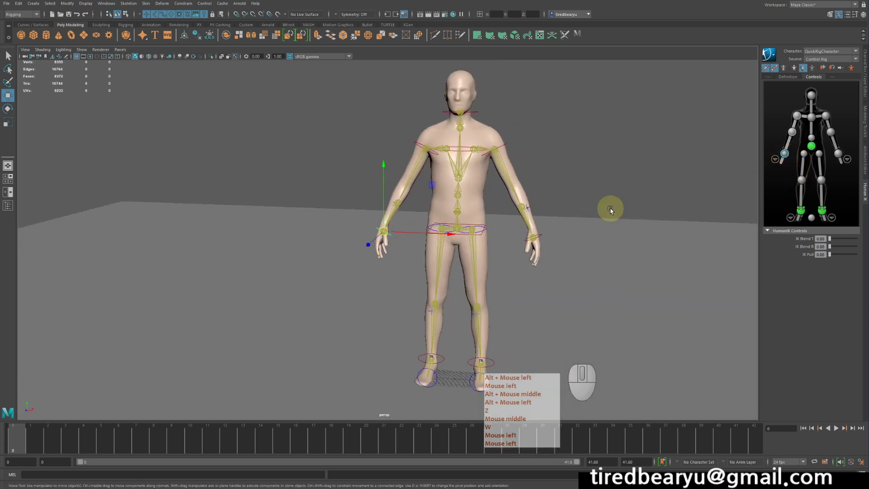
pyautogui.click(612, 212)
pyautogui.middleClick(612, 211)
pyautogui.click(564, 207)
pyautogui.middleClick(564, 207)
pyautogui.press('alt+z')
pyautogui.middleClick(574, 209)
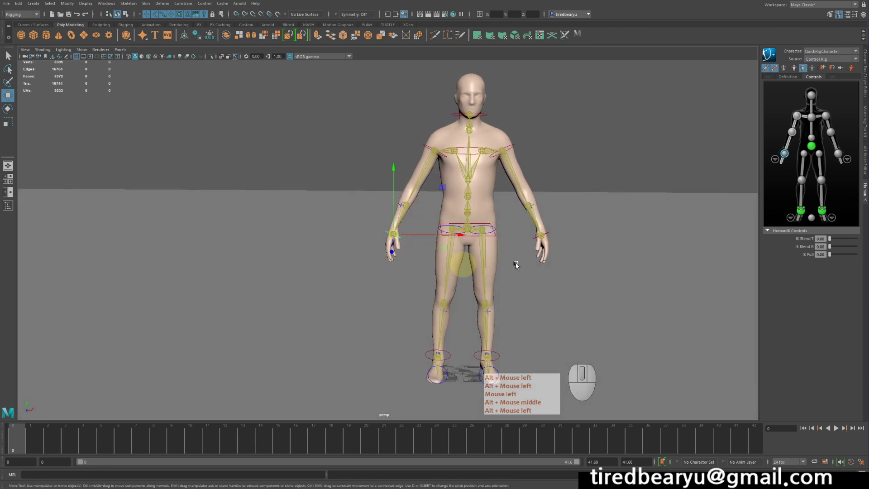
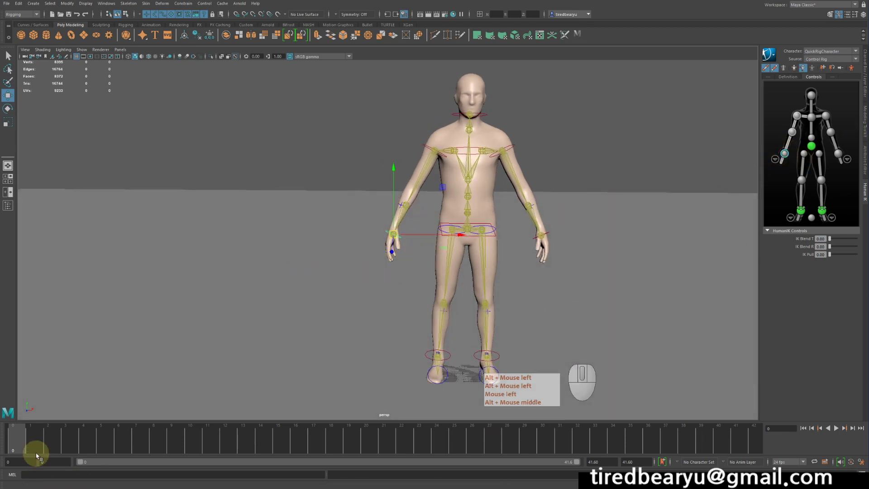
# Go to frame 10, select the control effectors with the Move tool and set a key.
pyautogui.moveTo(41, 452); pyautogui.dragTo(189, 460)
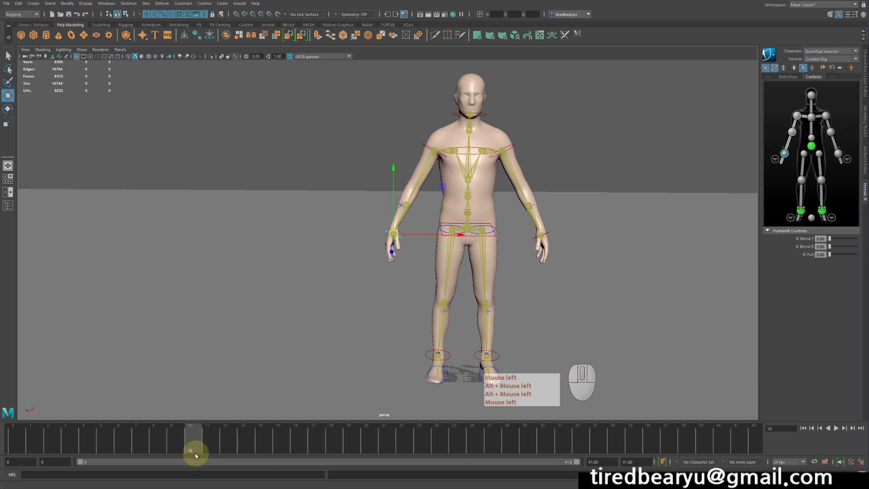
pyautogui.press('s')
pyautogui.click(392, 372)
pyautogui.press('w')
pyautogui.moveTo(437, 347); pyautogui.dragTo(461, 348)
pyautogui.click(545, 242)
pyautogui.moveTo(618, 262); pyautogui.dragTo(587, 273)
pyautogui.moveTo(577, 307); pyautogui.dragTo(615, 307)
pyautogui.middleClick(615, 308)
pyautogui.moveTo(580, 321); pyautogui.dragTo(544, 318)
pyautogui.click(417, 235)
pyautogui.click(210, 451)
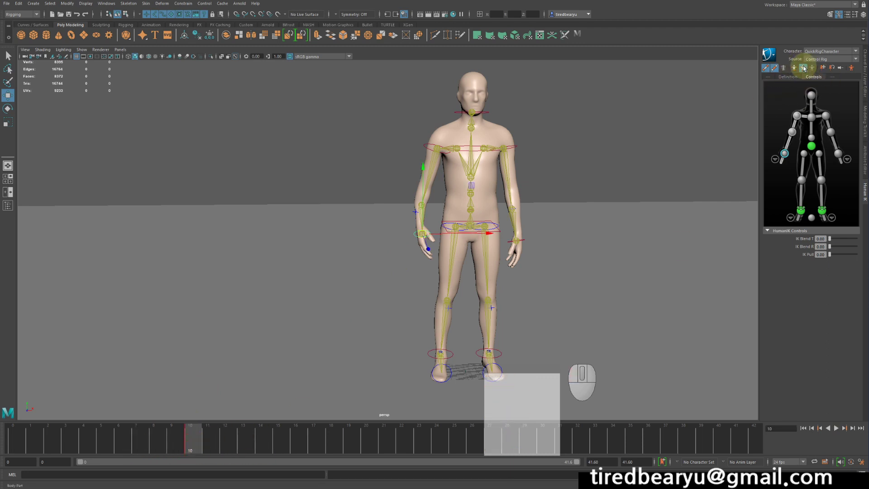
# Switch between the HumanIK keying mode buttons for QuickRigCharacter and key again.
pyautogui.click(809, 129)
pyautogui.middleClick(798, 69)
pyautogui.click(798, 69)
pyautogui.click(803, 70)
pyautogui.press('s')
pyautogui.click(798, 71)
pyautogui.click(806, 72)
pyautogui.click(813, 72)
pyautogui.click(812, 69)
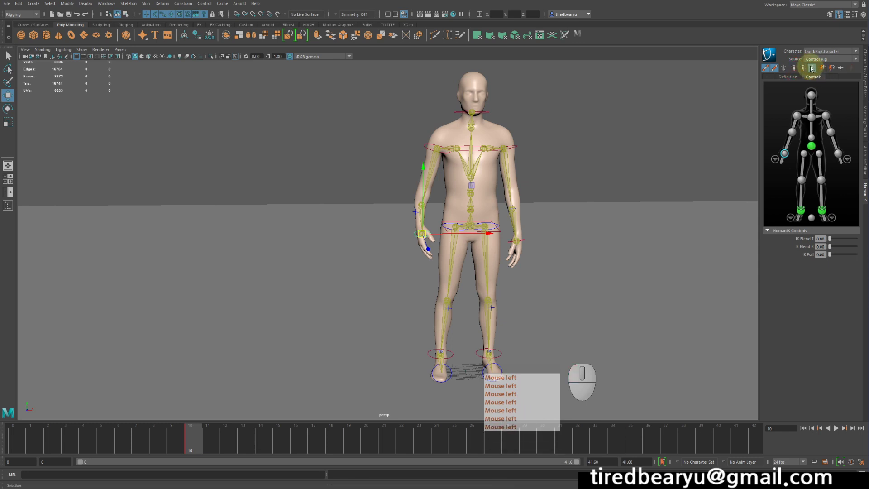
pyautogui.click(798, 71)
pyautogui.click(803, 66)
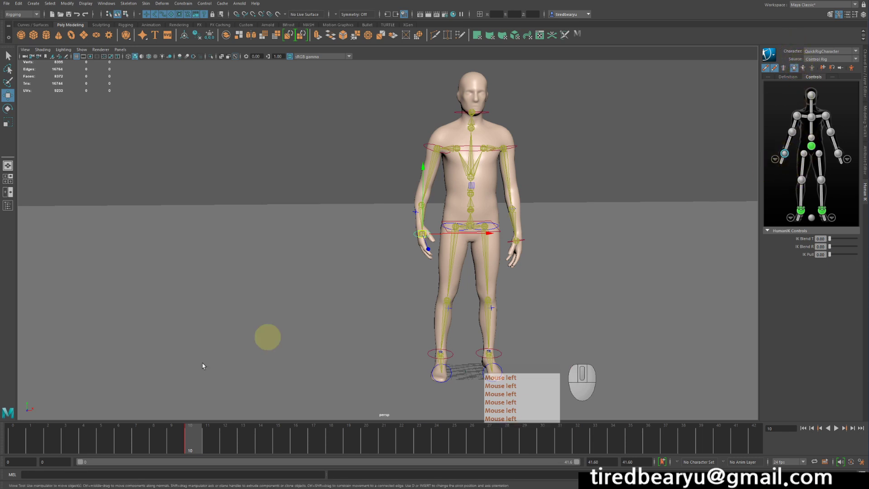
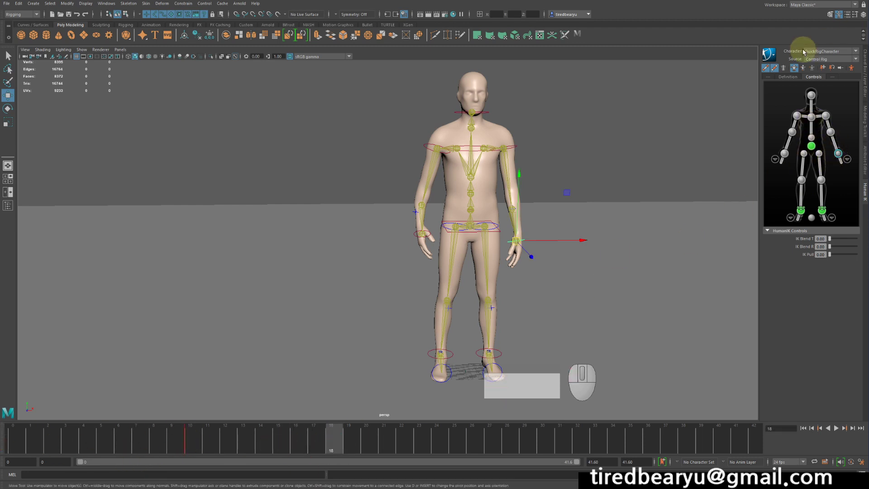
# Select the arm's wrist effector from the HumanIK Controls and pull it outward with the Move tool.
pyautogui.click(806, 70)
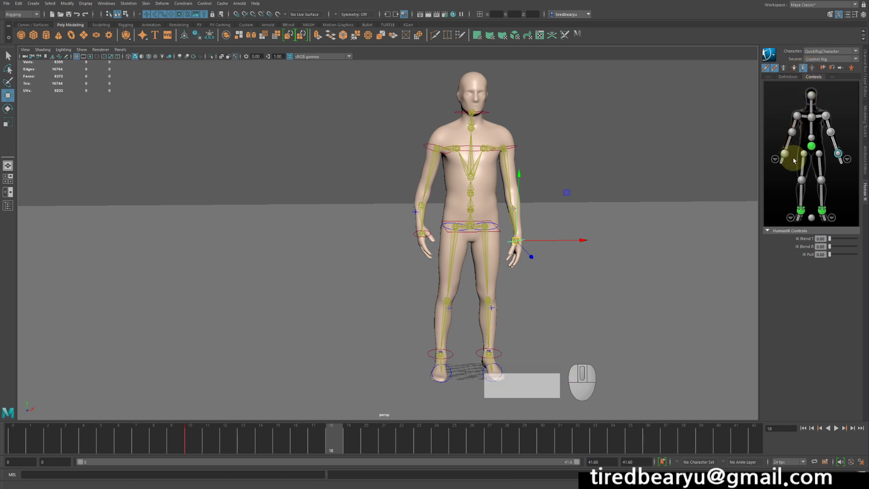
pyautogui.click(786, 160)
pyautogui.press('w')
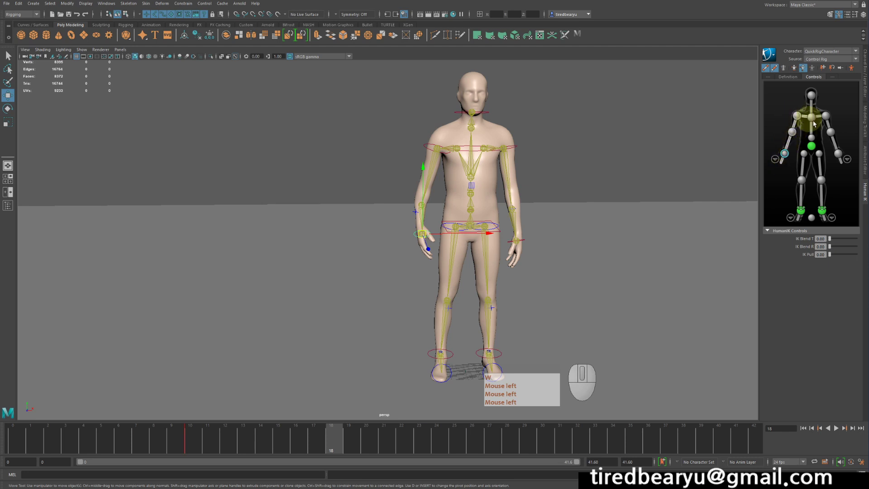
pyautogui.press('w')
pyautogui.click(660, 208)
pyautogui.moveTo(658, 208); pyautogui.dragTo(556, 198)
pyautogui.press('w')
pyautogui.click(556, 198)
pyautogui.middleClick(816, 111)
pyautogui.click(815, 111)
pyautogui.click(812, 147)
pyautogui.click(804, 156)
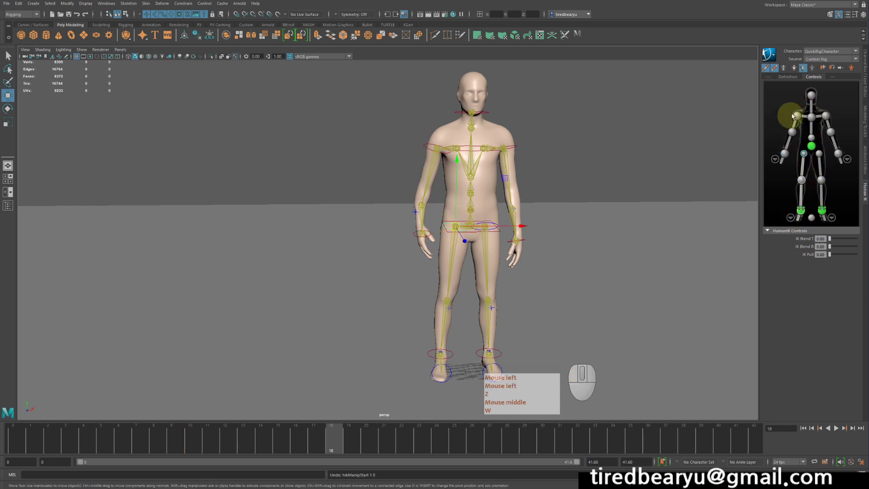
# Select the second arm effector from the HumanIK Controls and drag it, undoing a misplaced move.
pyautogui.click(795, 72)
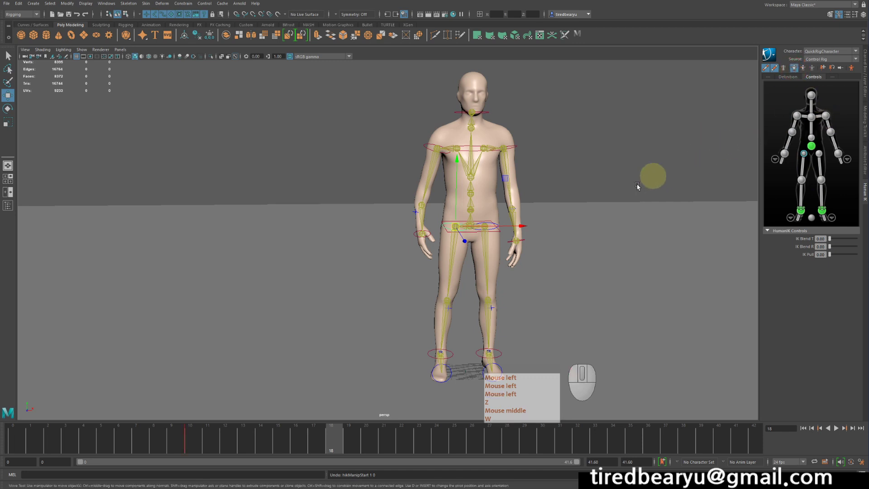
pyautogui.click(785, 160)
pyautogui.click(664, 172)
pyautogui.moveTo(659, 176); pyautogui.dragTo(569, 197)
pyautogui.press('z')
pyautogui.click(570, 198)
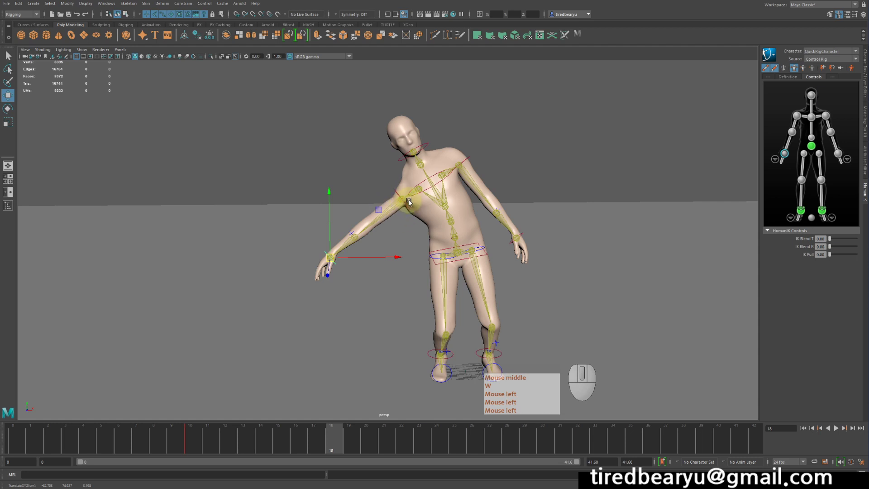
pyautogui.press('w')
# Reposition the effector again from a tumbled view, undoing the unwanted result.
pyautogui.middleClick(410, 199)
pyautogui.click(410, 199)
pyautogui.moveTo(676, 178); pyautogui.dragTo(743, 168)
pyautogui.press('w')
pyautogui.click(632, 192)
pyautogui.click(724, 198)
pyautogui.click(712, 215)
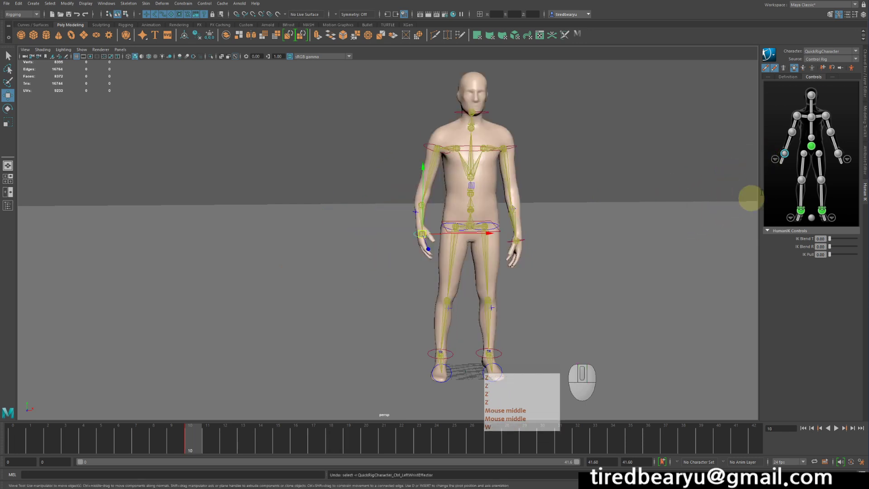
pyautogui.press('z')
# With the effector selected, scrub the Time Slider forward to frame 17.
pyautogui.middleClick(800, 76)
pyautogui.click(804, 71)
pyautogui.press('w')
pyautogui.moveTo(201, 443); pyautogui.dragTo(320, 462)
pyautogui.press('z')
pyautogui.middleClick(320, 461)
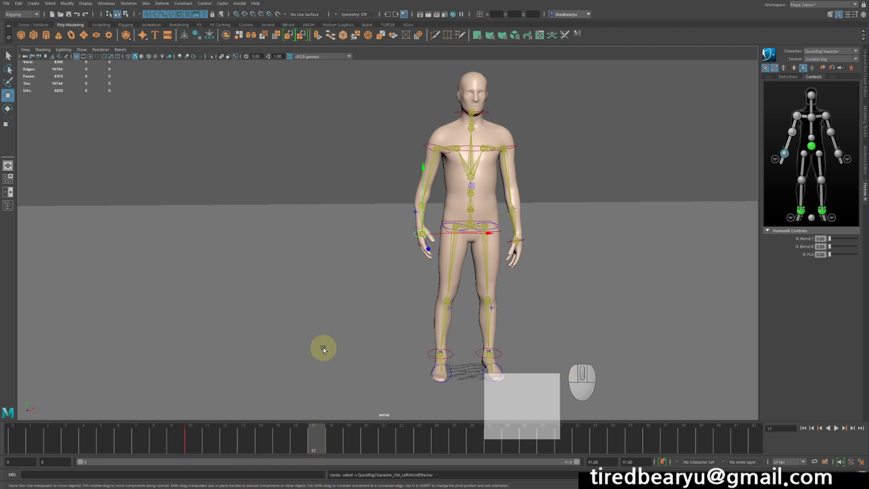
# Rotate and translate the arm effectors to lift the arm up above the head.
pyautogui.click(457, 285)
pyautogui.moveTo(603, 299); pyautogui.dragTo(632, 298)
pyautogui.press('e')
pyautogui.moveTo(644, 291); pyautogui.dragTo(631, 346)
pyautogui.moveTo(438, 309); pyautogui.dragTo(389, 212)
pyautogui.press('w')
pyautogui.moveTo(553, 309); pyautogui.dragTo(583, 292)
pyautogui.moveTo(627, 317); pyautogui.dragTo(640, 289)
pyautogui.moveTo(620, 299); pyautogui.dragTo(618, 316)
pyautogui.moveTo(625, 299); pyautogui.dragTo(642, 167)
pyautogui.moveTo(613, 189); pyautogui.dragTo(564, 200)
pyautogui.moveTo(622, 235); pyautogui.dragTo(584, 229)
# Nudge the raised arm's effector sideways with further Move drags.
pyautogui.press('alt+w')
pyautogui.moveTo(579, 258); pyautogui.dragTo(638, 258)
pyautogui.middleClick(651, 243)
pyautogui.click(602, 247)
pyautogui.moveTo(575, 241); pyautogui.dragTo(637, 237)
pyautogui.middleClick(631, 243)
pyautogui.click(616, 251)
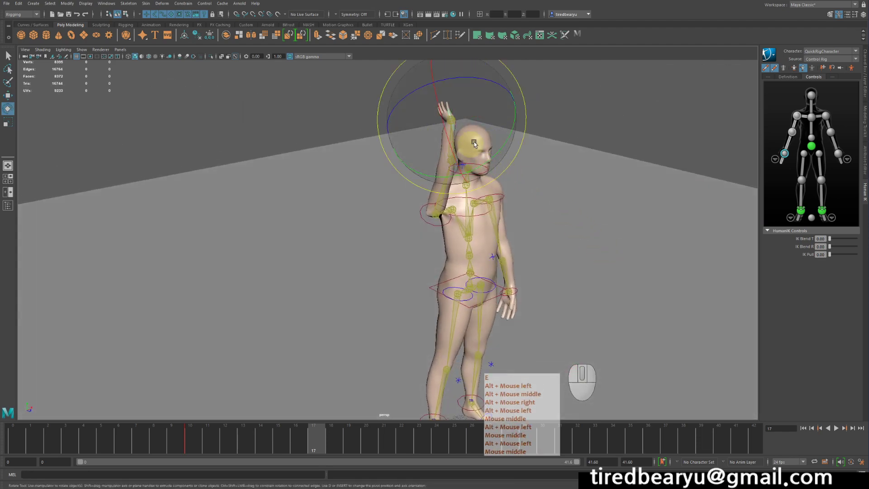
# Rotate the effector while tumbling around the character to check the raised pose.
pyautogui.press('e')
pyautogui.middleClick(483, 138)
pyautogui.rightClick(484, 138)
pyautogui.moveTo(484, 138); pyautogui.dragTo(462, 214)
pyautogui.moveTo(482, 114); pyautogui.dragTo(517, 186)
pyautogui.middleClick(516, 186)
pyautogui.rightClick(517, 186)
pyautogui.moveTo(433, 133); pyautogui.dragTo(460, 103)
# Key the raised-arm pose with S and fine-tune the effector placement from several angles.
pyautogui.press('s')
pyautogui.click(626, 210)
pyautogui.moveTo(587, 207); pyautogui.dragTo(526, 213)
pyautogui.moveTo(529, 211); pyautogui.dragTo(549, 210)
pyautogui.moveTo(548, 208); pyautogui.dragTo(572, 201)
pyautogui.rightClick(573, 201)
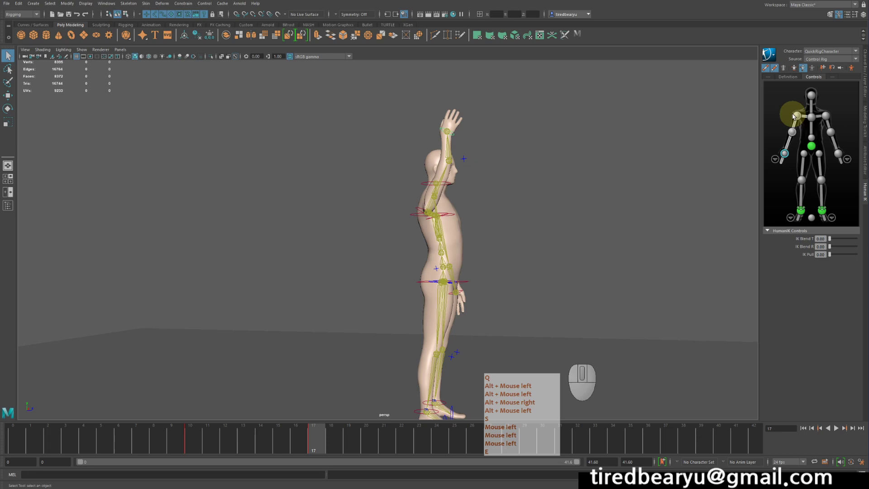
pyautogui.click(799, 118)
pyautogui.click(559, 195)
pyautogui.rightClick(589, 202)
pyautogui.rightClick(387, 182)
pyautogui.moveTo(387, 182); pyautogui.dragTo(447, 159)
pyautogui.rightClick(447, 158)
pyautogui.moveTo(485, 205); pyautogui.dragTo(459, 217)
# Undo a stray edit, then rotate the hand effector to orient the raised hand.
pyautogui.press('z')
pyautogui.moveTo(471, 242); pyautogui.dragTo(446, 230)
pyautogui.press('q')
pyautogui.moveTo(511, 234); pyautogui.dragTo(497, 231)
pyautogui.press('e')
pyautogui.click(450, 166)
pyautogui.moveTo(635, 209); pyautogui.dragTo(616, 226)
pyautogui.click(616, 226)
pyautogui.middleClick(622, 226)
pyautogui.moveTo(564, 193); pyautogui.dragTo(594, 189)
pyautogui.middleClick(565, 193)
pyautogui.middleClick(453, 190)
pyautogui.moveTo(453, 190); pyautogui.dragTo(435, 190)
# Undo the last tweaks, make a final Move adjustment and key the pose again with S.
pyautogui.press('z')
pyautogui.press('z')
pyautogui.press('w')
pyautogui.middleClick(485, 156)
pyautogui.moveTo(485, 156); pyautogui.dragTo(482, 161)
pyautogui.press('z')
pyautogui.moveTo(578, 188); pyautogui.dragTo(532, 190)
pyautogui.press('s')
# Scrub the Time Slider to watch the arm rise from the frame 10 rest pose to frame 17.
pyautogui.moveTo(309, 447); pyautogui.dragTo(318, 460)
pyautogui.moveTo(515, 303); pyautogui.dragTo(503, 297)
pyautogui.click(503, 298)
pyautogui.click(297, 402)
pyautogui.moveTo(202, 445); pyautogui.dragTo(314, 446)
pyautogui.moveTo(456, 295); pyautogui.dragTo(534, 292)
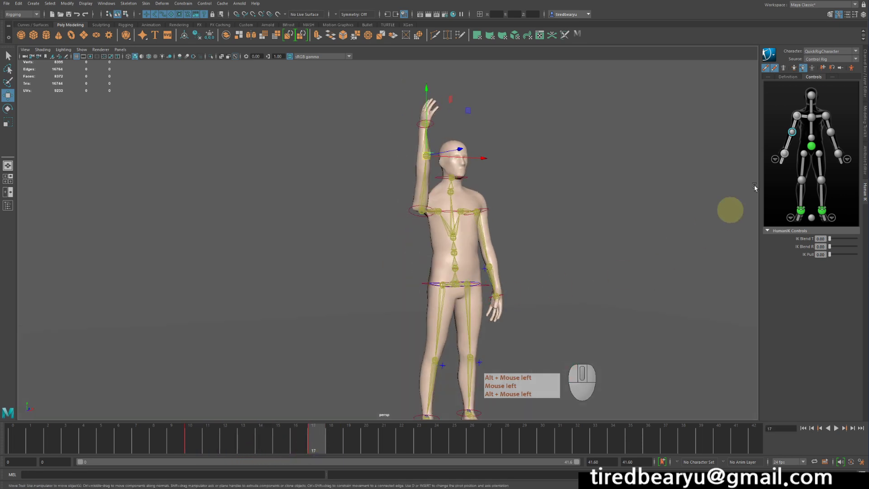
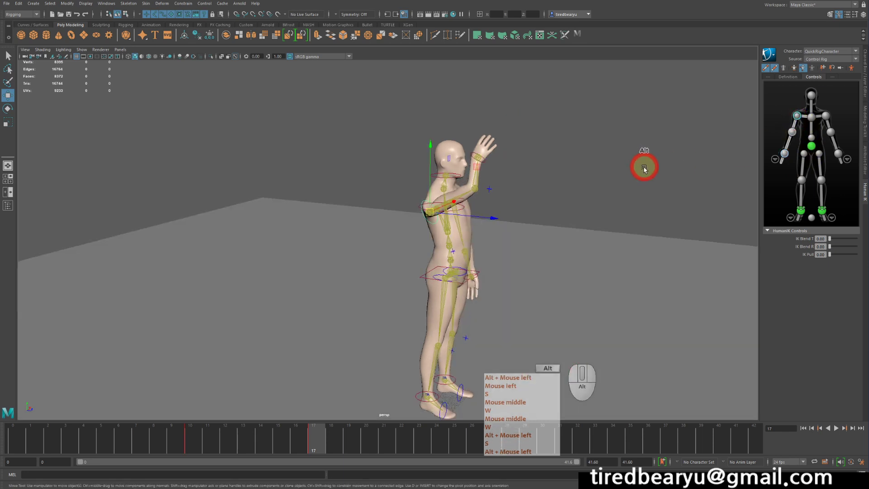
# Rotate then move the wrist effector so the arm reaches higher overhead.
pyautogui.press('e')
pyautogui.moveTo(439, 187); pyautogui.dragTo(428, 174)
pyautogui.moveTo(464, 211); pyautogui.dragTo(461, 177)
pyautogui.middleClick(462, 176)
pyautogui.moveTo(469, 198); pyautogui.dragTo(545, 191)
pyautogui.press('w')
pyautogui.moveTo(584, 208); pyautogui.dragTo(589, 195)
pyautogui.moveTo(565, 225); pyautogui.dragTo(550, 226)
pyautogui.middleClick(565, 226)
# Tumble around the character, select the elbow effector and drag it into a better position.
pyautogui.middleClick(676, 172)
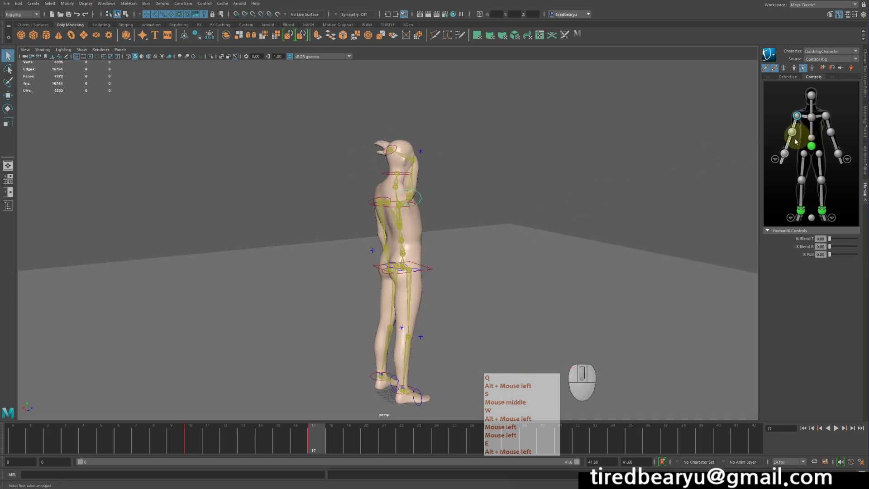
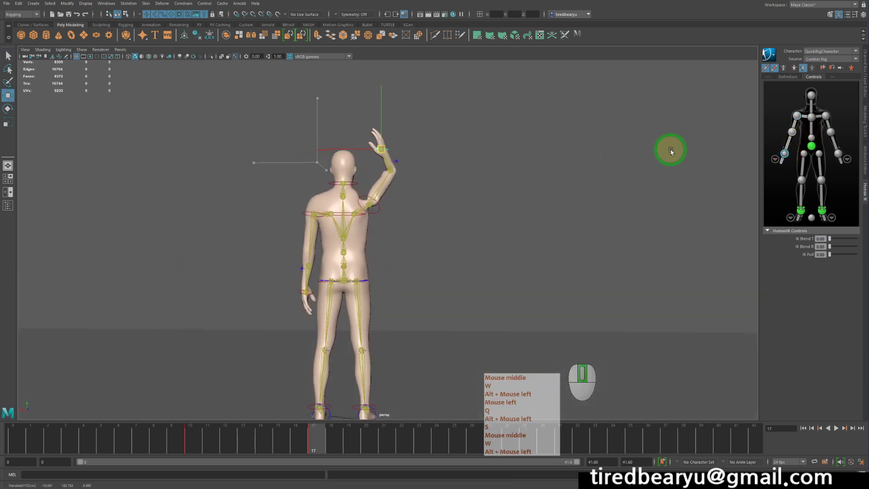
pyautogui.click(653, 166)
pyautogui.middleClick(403, 180)
pyautogui.moveTo(404, 180); pyautogui.dragTo(363, 163)
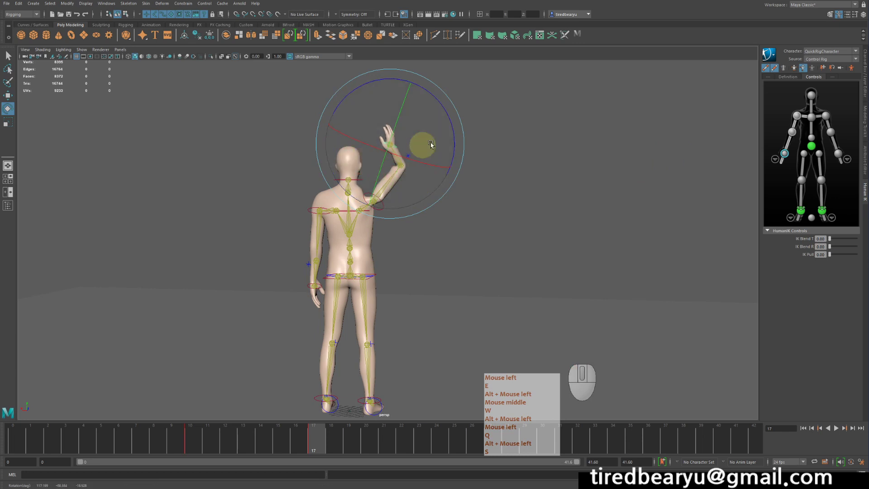
pyautogui.click(438, 123)
pyautogui.moveTo(572, 165); pyautogui.dragTo(594, 165)
pyautogui.moveTo(594, 175); pyautogui.dragTo(503, 183)
pyautogui.moveTo(563, 177); pyautogui.dragTo(586, 177)
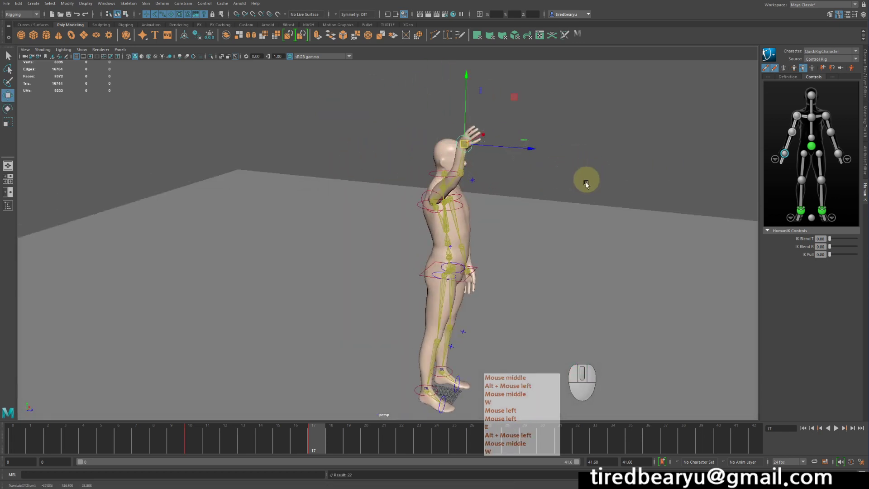
# Adjust the hand effector via its marking menu and scrub the Time Slider over the change.
pyautogui.click(573, 252)
pyautogui.rightClick(564, 253)
pyautogui.moveTo(552, 256); pyautogui.dragTo(536, 258)
pyautogui.rightClick(536, 259)
pyautogui.middleClick(583, 287)
pyautogui.rightClick(583, 288)
pyautogui.click(578, 235)
pyautogui.moveTo(176, 445); pyautogui.dragTo(318, 439)
# Switch to the Select tool, clear the selection and scrub frames 10 to 18 to review the arm motion.
pyautogui.press('q')
pyautogui.middleClick(317, 439)
pyautogui.rightClick(317, 439)
pyautogui.press('q')
pyautogui.middleClick(433, 271)
pyautogui.rightClick(432, 272)
pyautogui.moveTo(432, 271); pyautogui.dragTo(390, 272)
pyautogui.press('alt+q')
pyautogui.middleClick(390, 271)
pyautogui.rightClick(390, 271)
pyautogui.moveTo(293, 451); pyautogui.dragTo(342, 441)
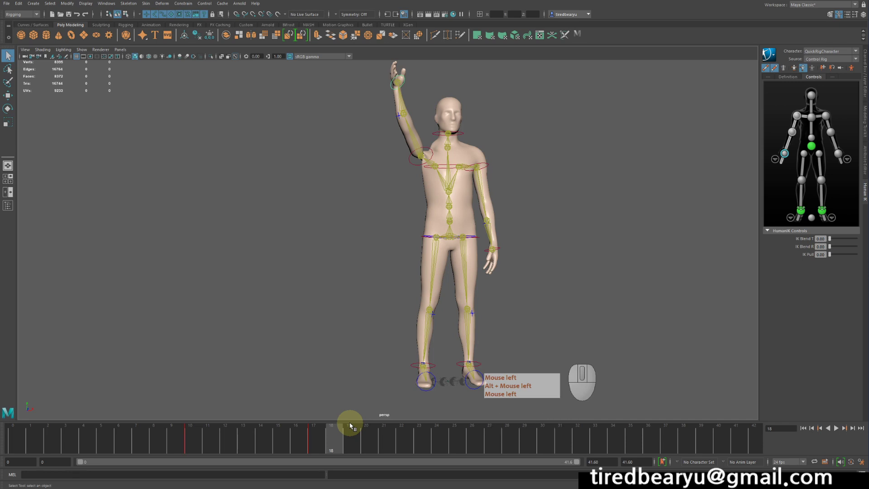
# Remove the rigged character from the viewport selection via its context menu.
pyautogui.click(352, 425)
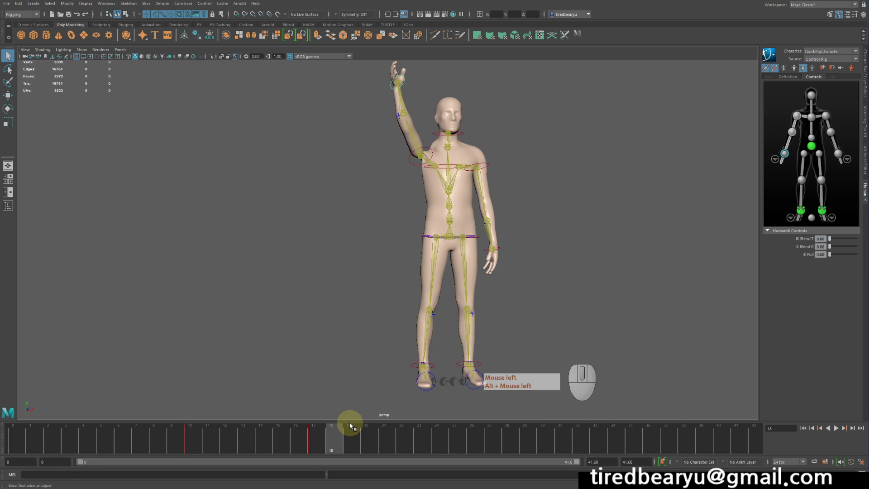
pyautogui.click(351, 426)
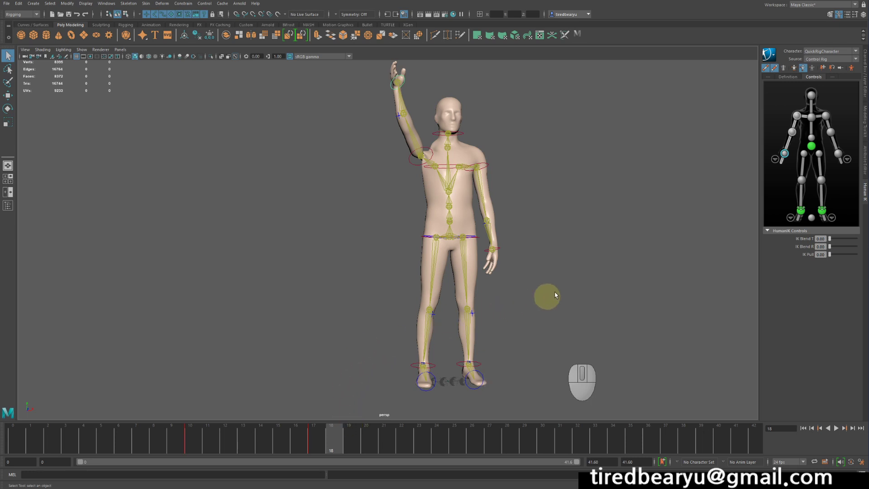
pyautogui.click(594, 201)
pyautogui.rightClick(600, 208)
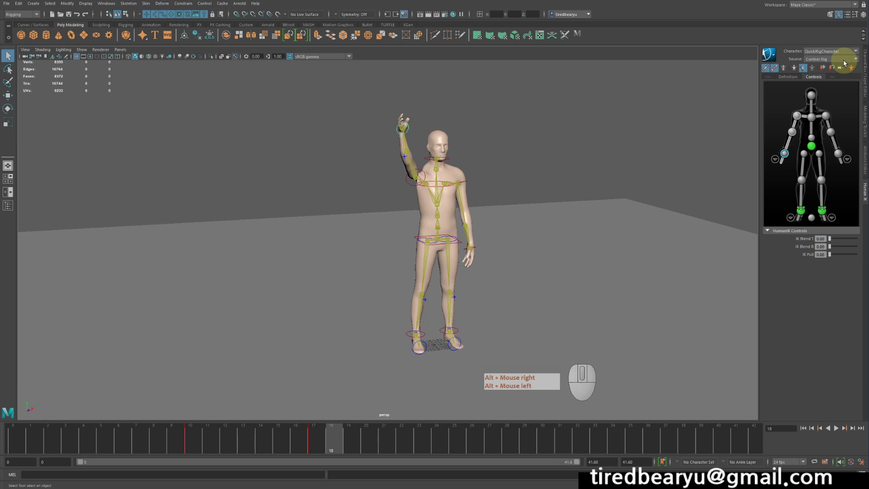
# Set the HumanIK character Source to None and scrub the Time Slider to confirm.
pyautogui.click(845, 64)
pyautogui.click(844, 77)
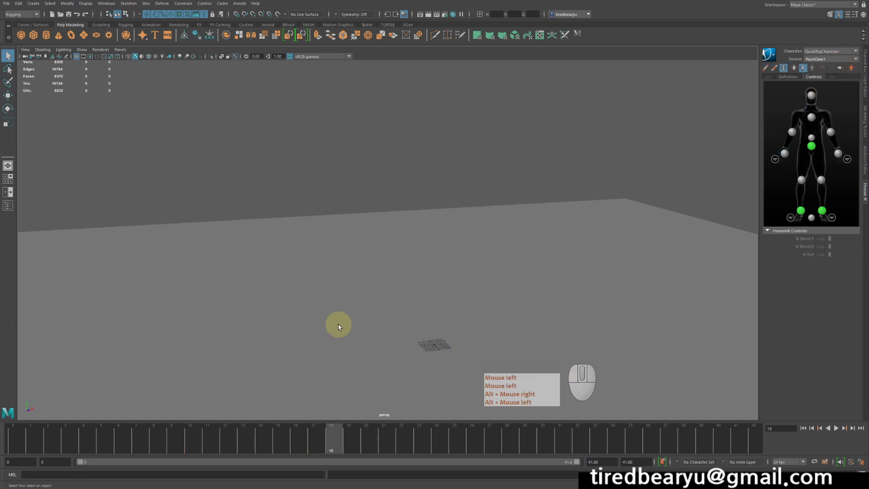
pyautogui.moveTo(92, 437); pyautogui.dragTo(438, 436)
pyautogui.rightClick(466, 445)
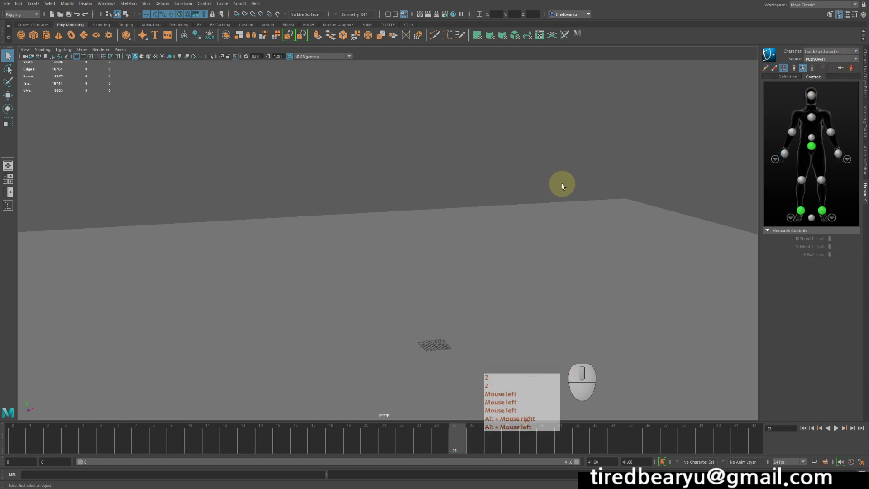
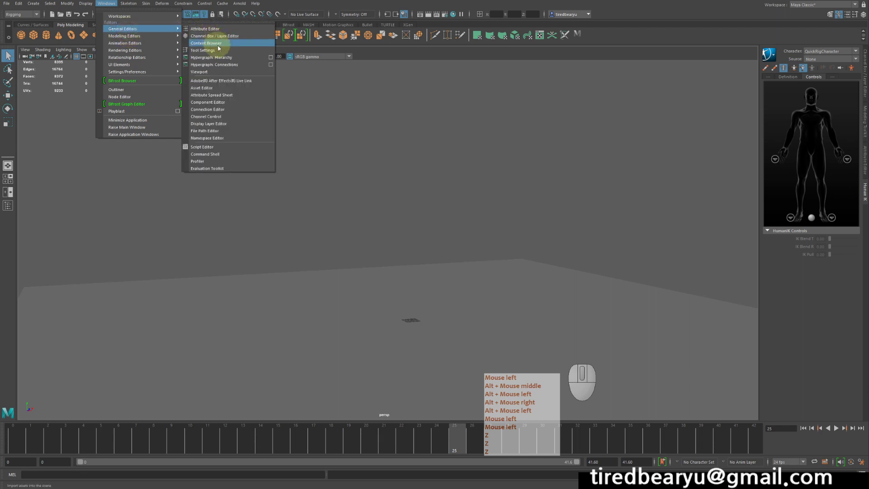
# Import JumpOn.fbx from the Content Browser's Motion_Capture FBX examples into the scene.
pyautogui.press('z')
pyautogui.click(222, 47)
pyautogui.middleClick(221, 48)
pyautogui.rightClick(221, 47)
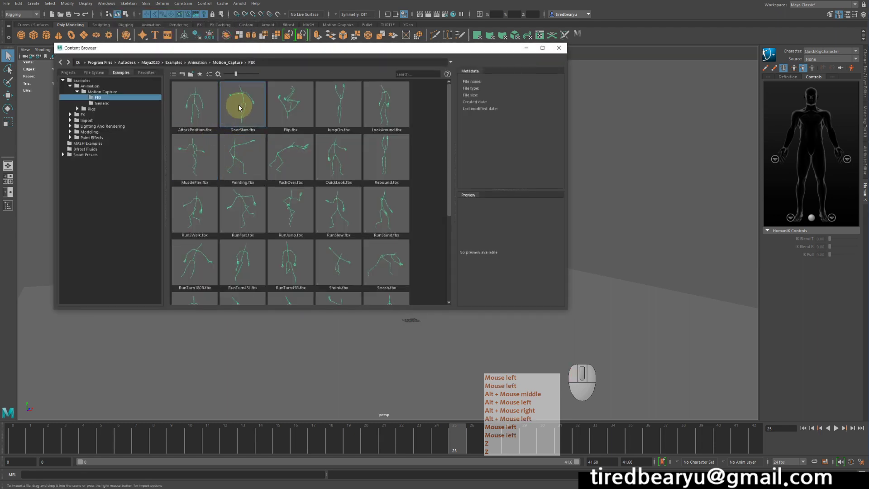
pyautogui.click(292, 99)
pyautogui.middleClick(291, 99)
pyautogui.rightClick(292, 99)
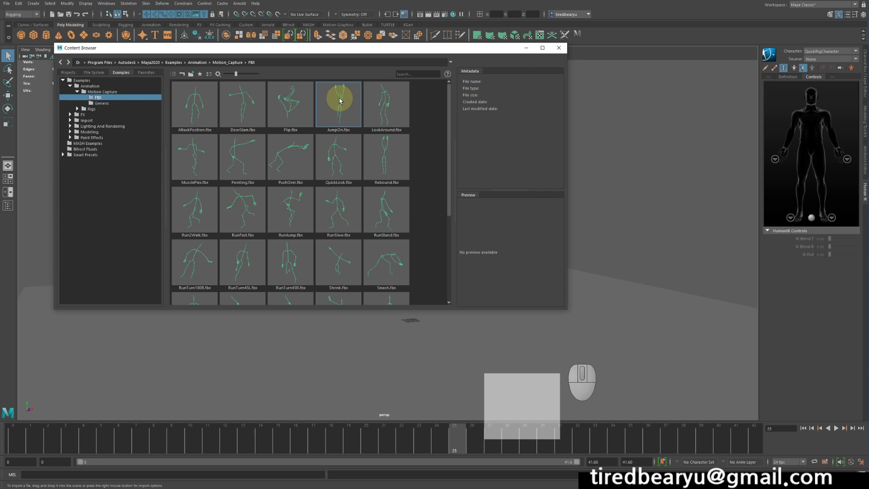
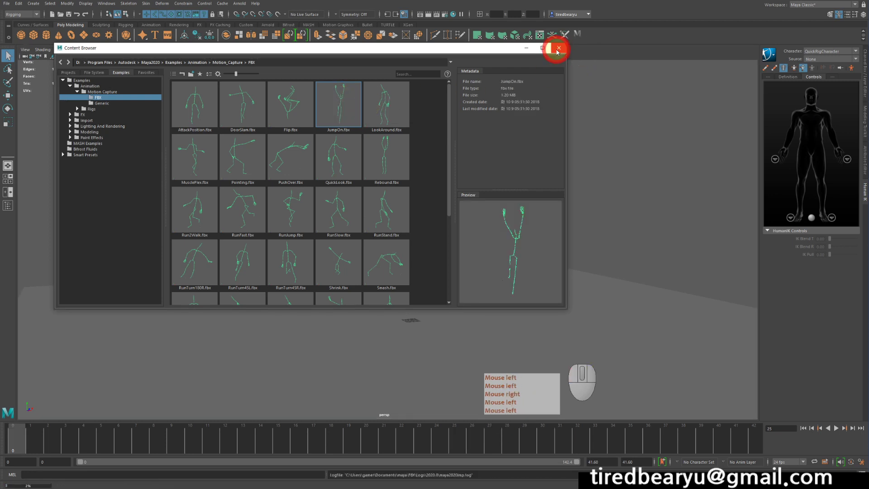
# Close the Content Browser and bring up the HumanIK list of motion sources.
pyautogui.click(817, 61)
pyautogui.rightClick(817, 61)
pyautogui.rightClick(817, 61)
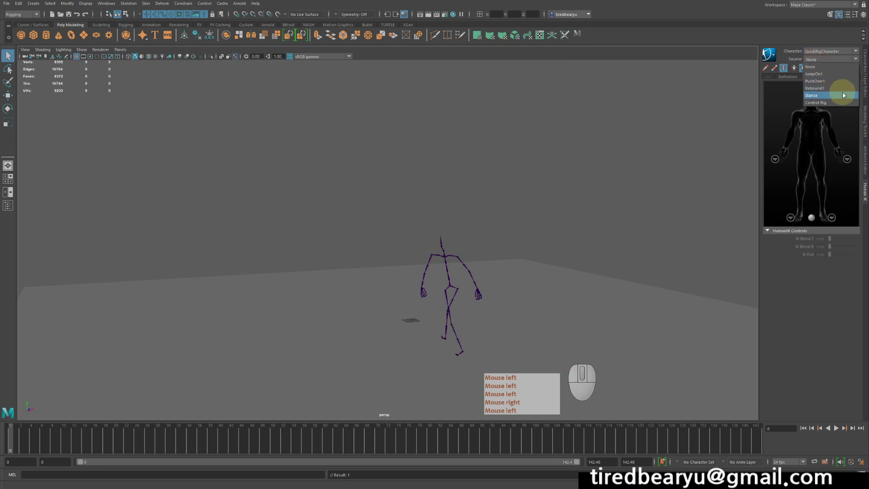
# Drive QuickRigCharacter with the JumpOn1 source and scrub through the retargeted jump.
pyautogui.click(842, 75)
pyautogui.rightClick(490, 318)
pyautogui.click(341, 329)
pyautogui.moveTo(49, 447); pyautogui.dragTo(256, 470)
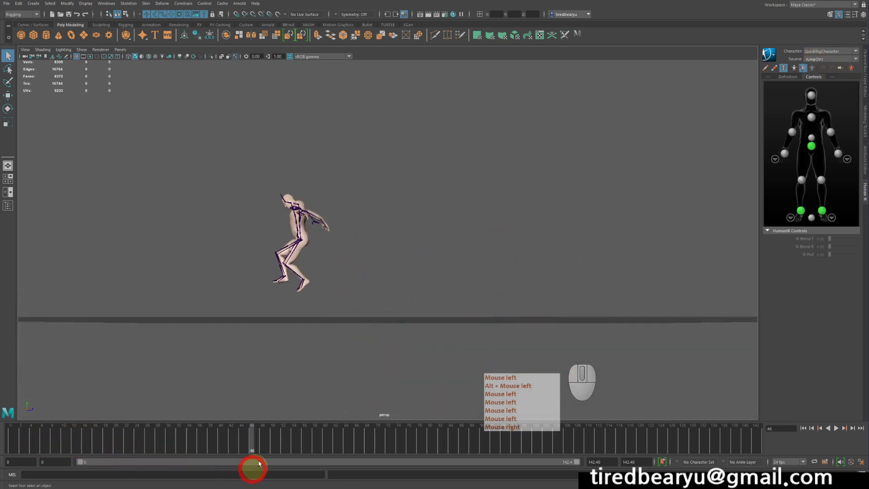
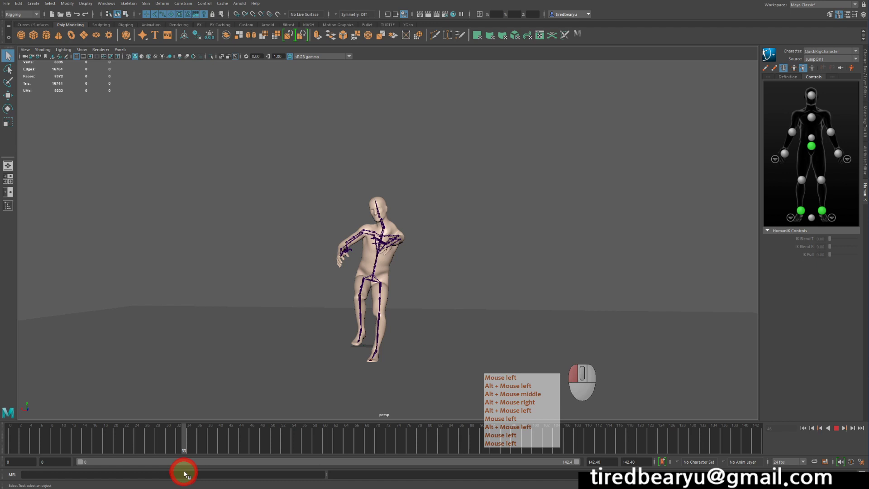
pyautogui.middleClick(191, 481)
pyautogui.rightClick(191, 480)
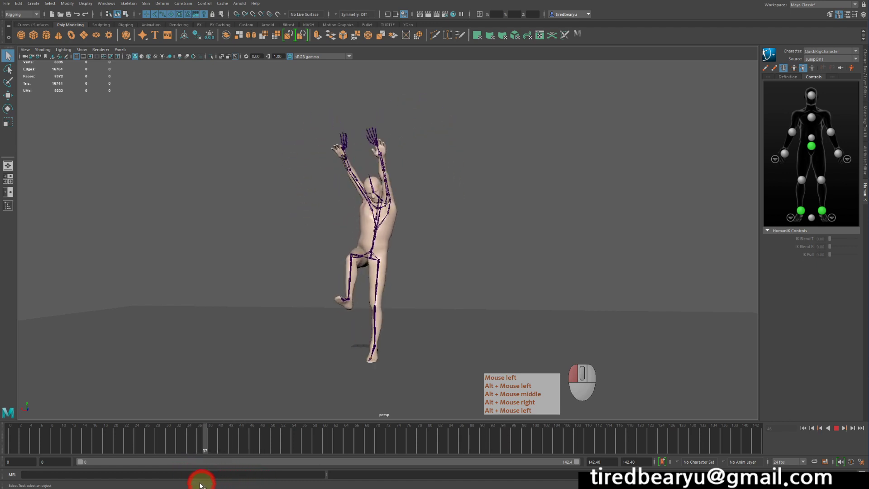
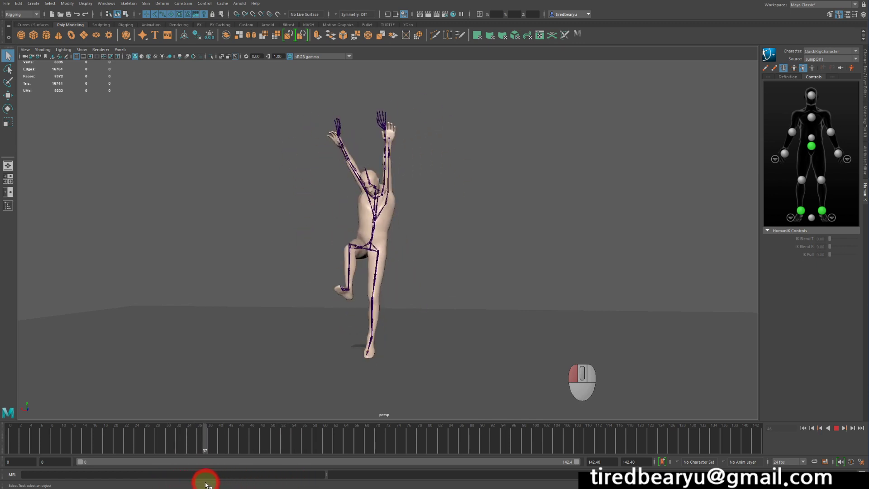
pyautogui.moveTo(362, 230); pyautogui.dragTo(373, 235)
# Zoom in and test-move a wrist effector with the Move tool over the jump.
pyautogui.moveTo(246, 436); pyautogui.dragTo(400, 421)
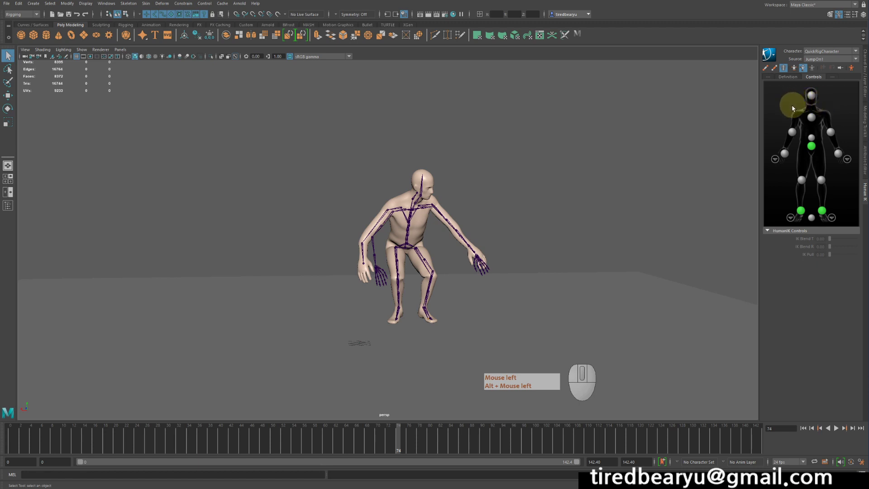
pyautogui.click(786, 157)
pyautogui.press('w')
pyautogui.moveTo(590, 156); pyautogui.dragTo(501, 190)
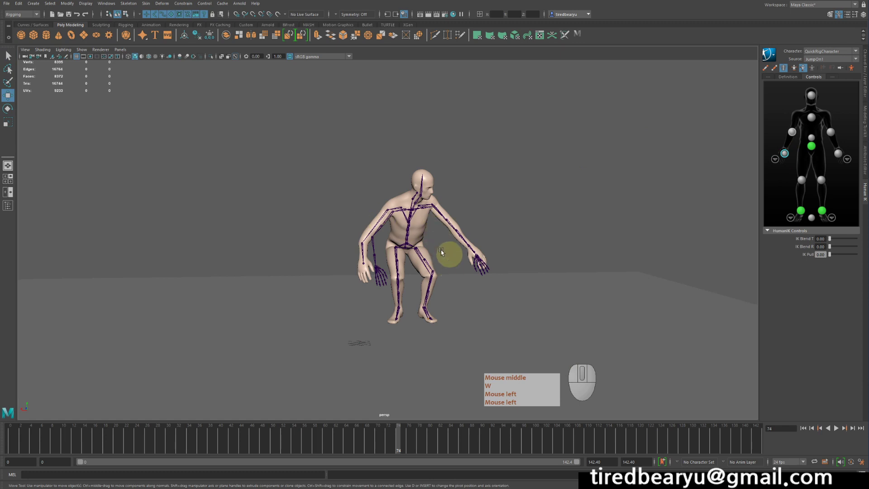
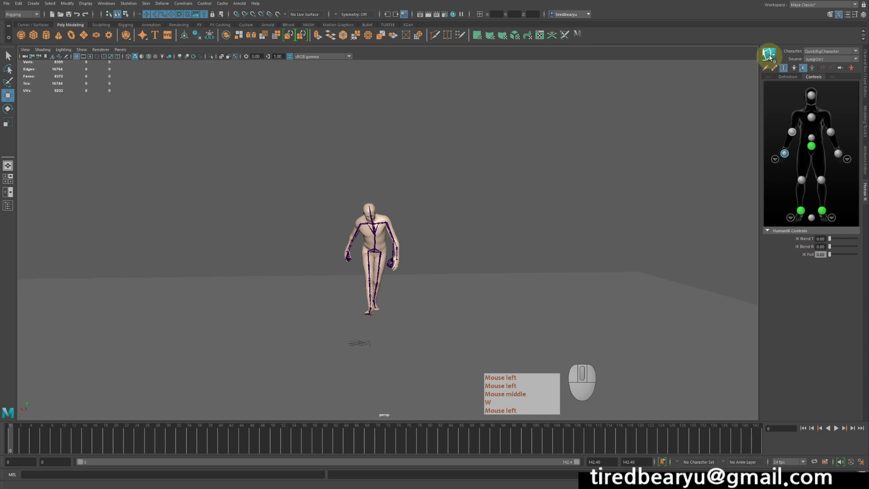
# Bake the JumpOn1 animation onto QuickRigCharacter's Control Rig via Bake > Bake To Control Rig.
pyautogui.press('w')
pyautogui.click(772, 62)
pyautogui.middleClick(772, 61)
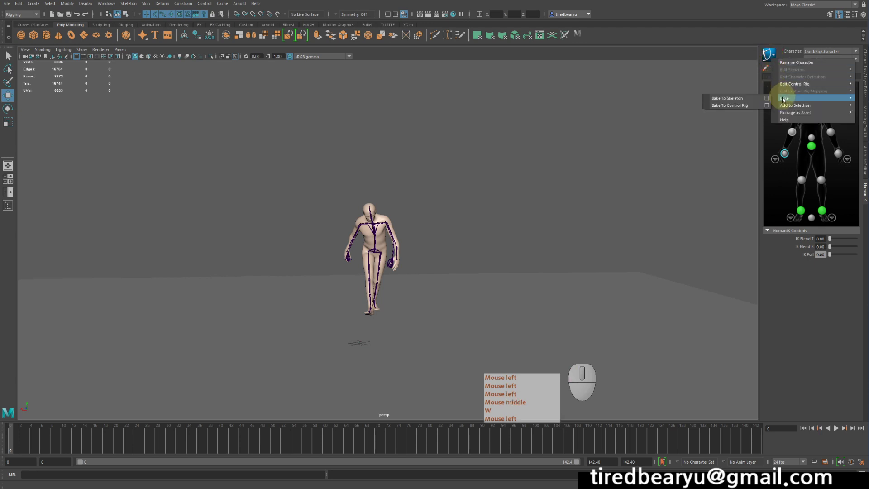
pyautogui.press('w')
pyautogui.click(780, 99)
pyautogui.middleClick(780, 98)
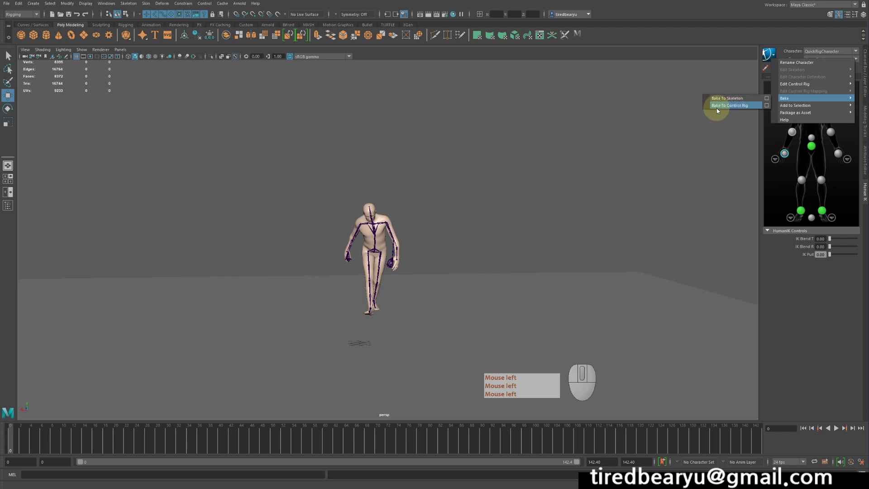
pyautogui.click(740, 105)
pyautogui.click(740, 108)
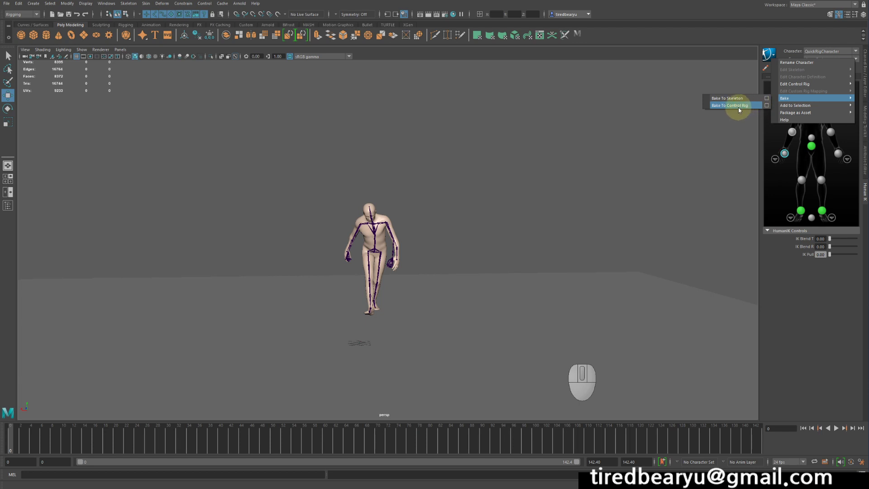
pyautogui.click(742, 108)
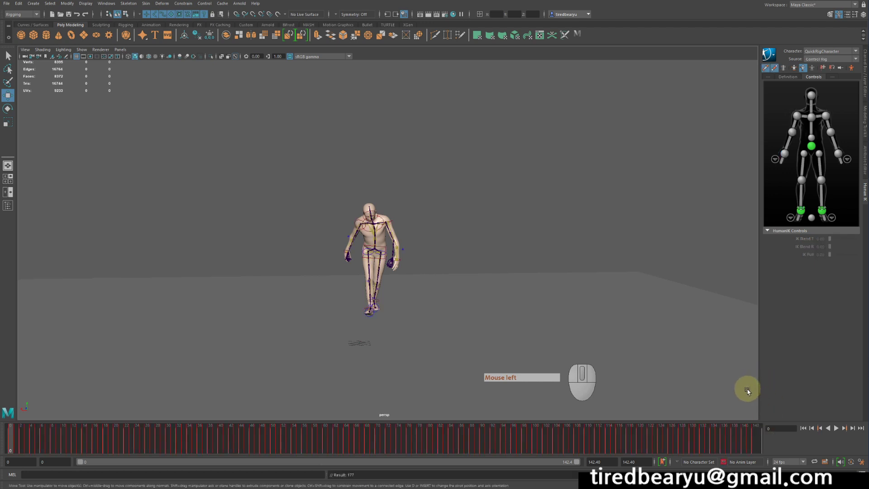
# Pull the right wrist effector out to shoulder height with Move, then show the Channel Box / Layer Editor.
pyautogui.moveTo(132, 451); pyautogui.dragTo(475, 444)
pyautogui.click(475, 444)
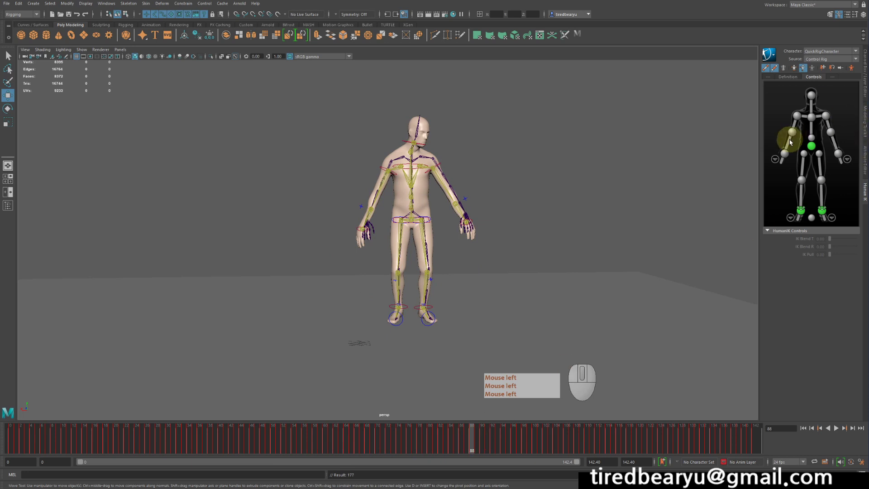
pyautogui.click(786, 154)
pyautogui.press('w')
pyautogui.click(481, 263)
pyautogui.moveTo(574, 264); pyautogui.dragTo(563, 193)
pyautogui.middleClick(562, 193)
pyautogui.click(562, 193)
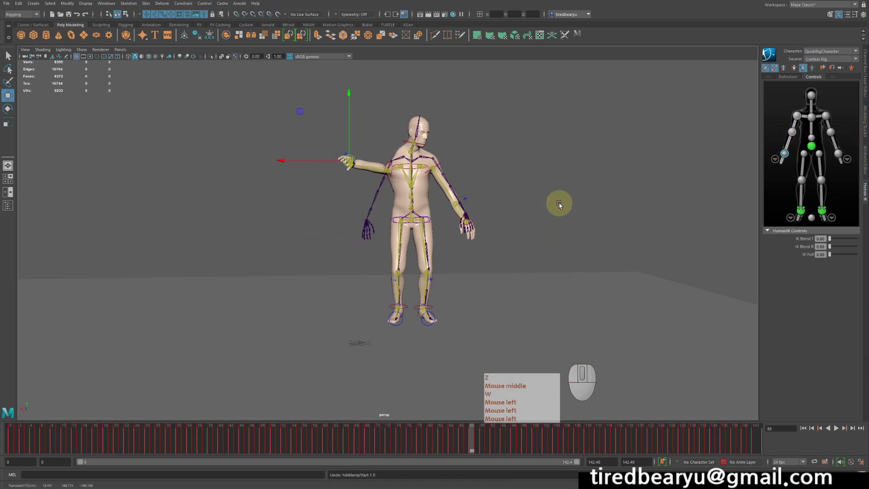
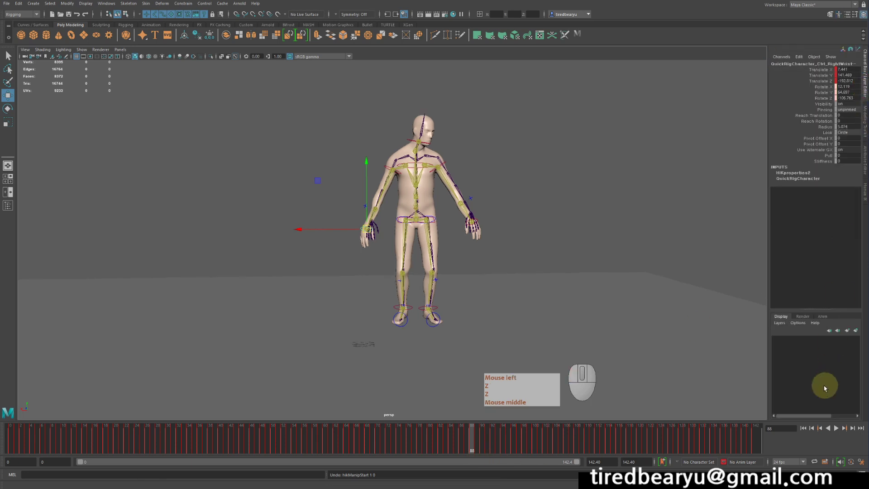
# Create AnimLayer1 from the selected effector above BaseAnimation and move to a mid-jump frame.
pyautogui.click(826, 320)
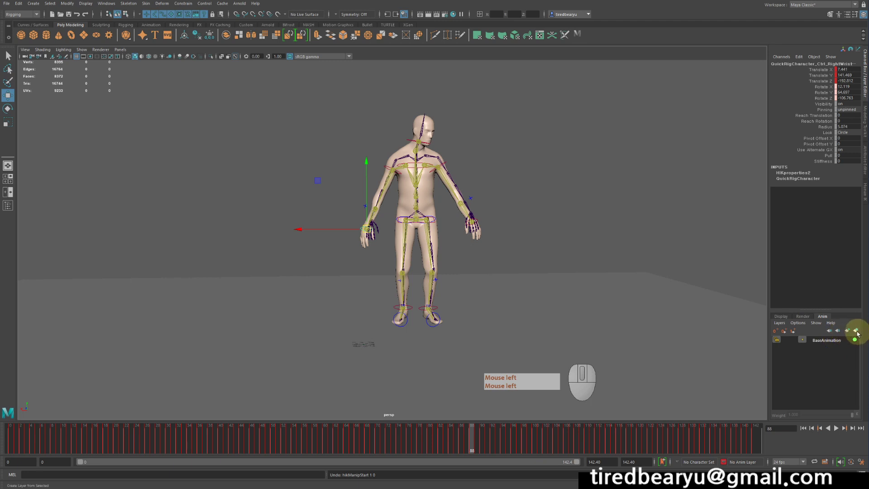
pyautogui.click(858, 333)
pyautogui.click(834, 345)
pyautogui.moveTo(237, 438); pyautogui.dragTo(210, 442)
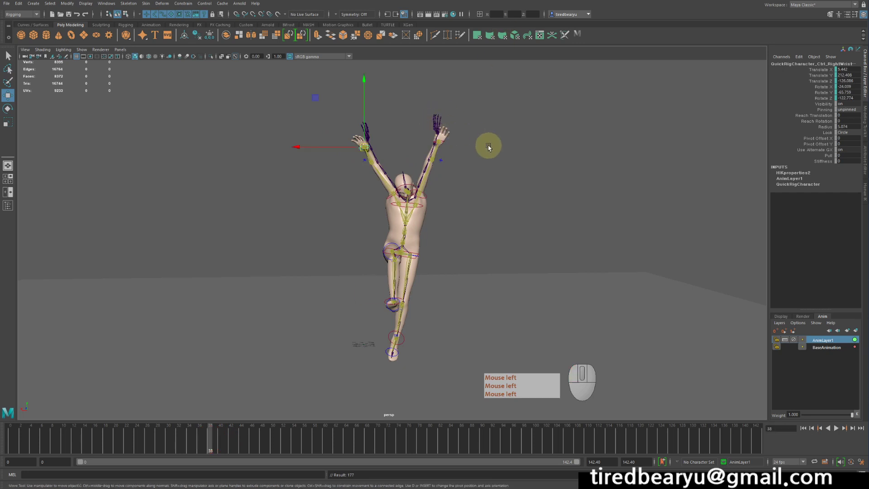
pyautogui.click(141, 436)
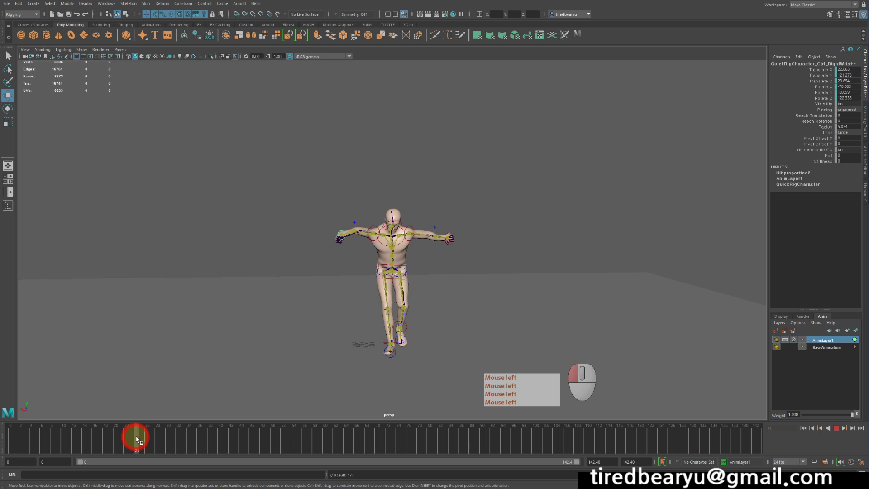
# Key the effector on AnimLayer1 at several frames stepped through the jump.
pyautogui.press('s')
pyautogui.moveTo(270, 446); pyautogui.dragTo(279, 444)
pyautogui.press('s')
pyautogui.press('s')
pyautogui.moveTo(222, 443); pyautogui.dragTo(211, 442)
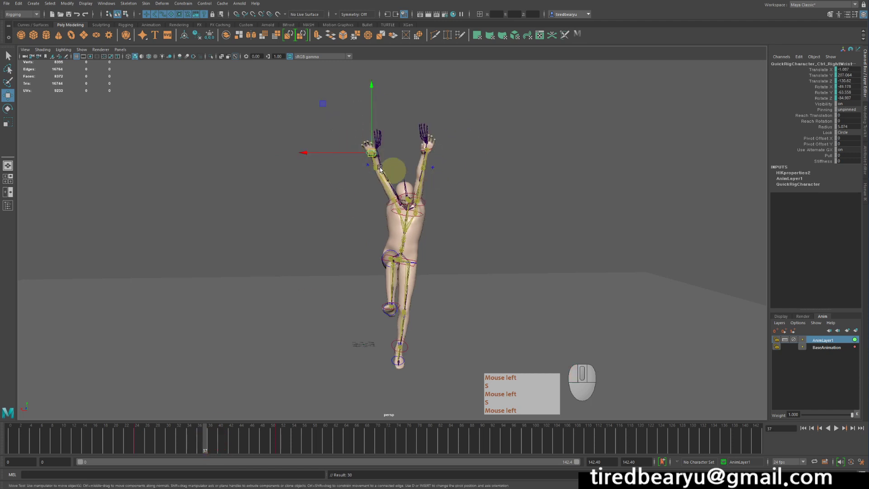
# Pull the right arm down and outward at the chosen frame and scrub to check the layered pose.
pyautogui.click(517, 139)
pyautogui.moveTo(535, 122); pyautogui.dragTo(517, 171)
pyautogui.click(514, 162)
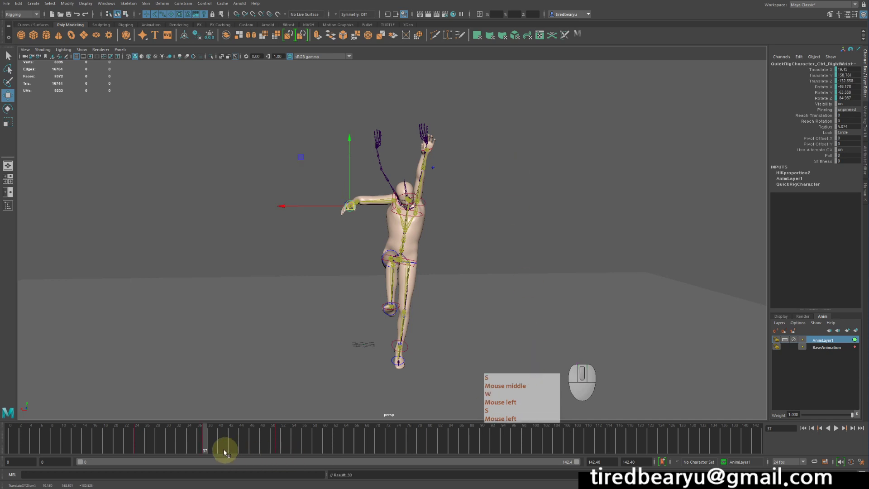
pyautogui.middleClick(181, 449)
pyautogui.moveTo(181, 448); pyautogui.dragTo(210, 454)
pyautogui.middleClick(210, 454)
# Reselect the wrist, step back to an earlier frame and review the AnimLayer1 tweak.
pyautogui.click(446, 148)
pyautogui.click(445, 144)
pyautogui.click(167, 446)
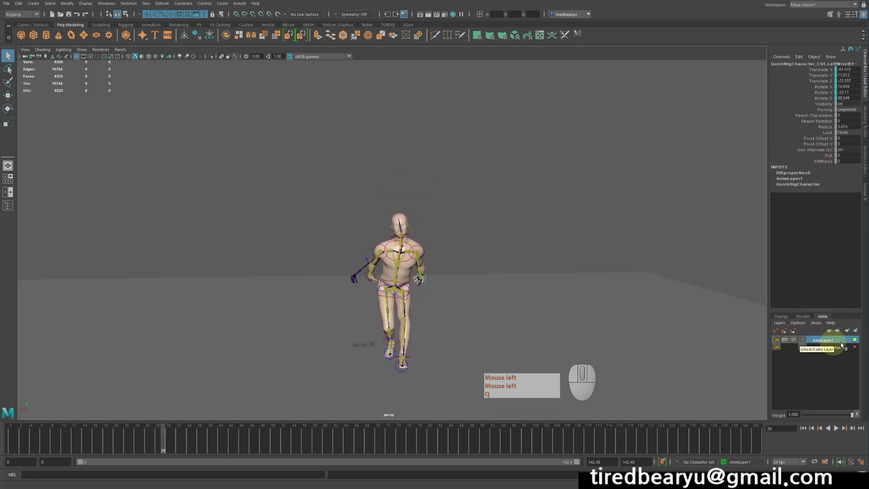
pyautogui.press('q')
pyautogui.click(820, 343)
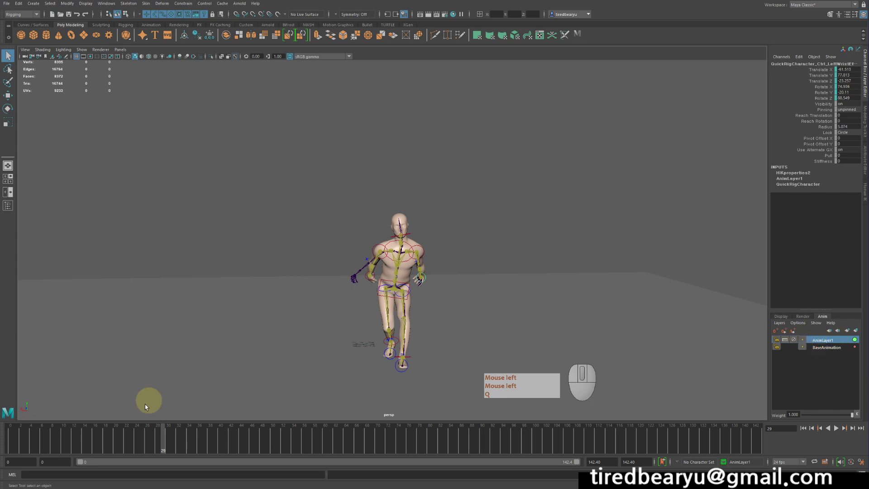
pyautogui.moveTo(156, 437); pyautogui.dragTo(177, 441)
pyautogui.press('q')
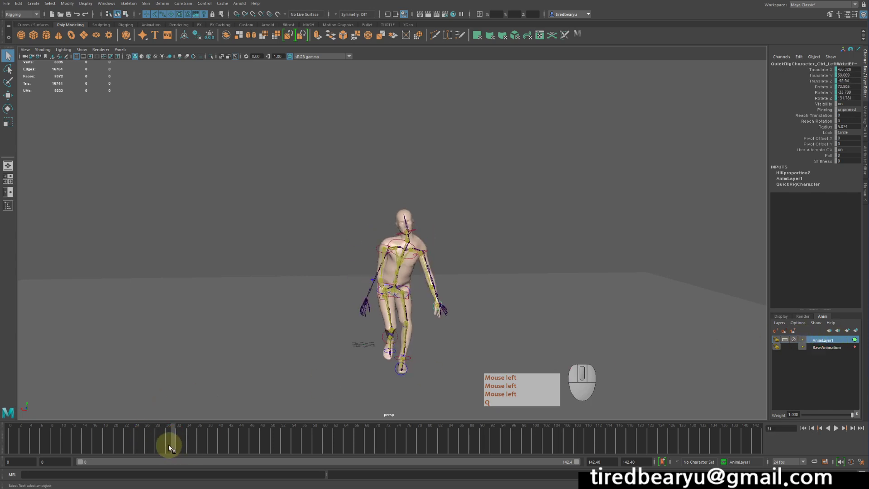